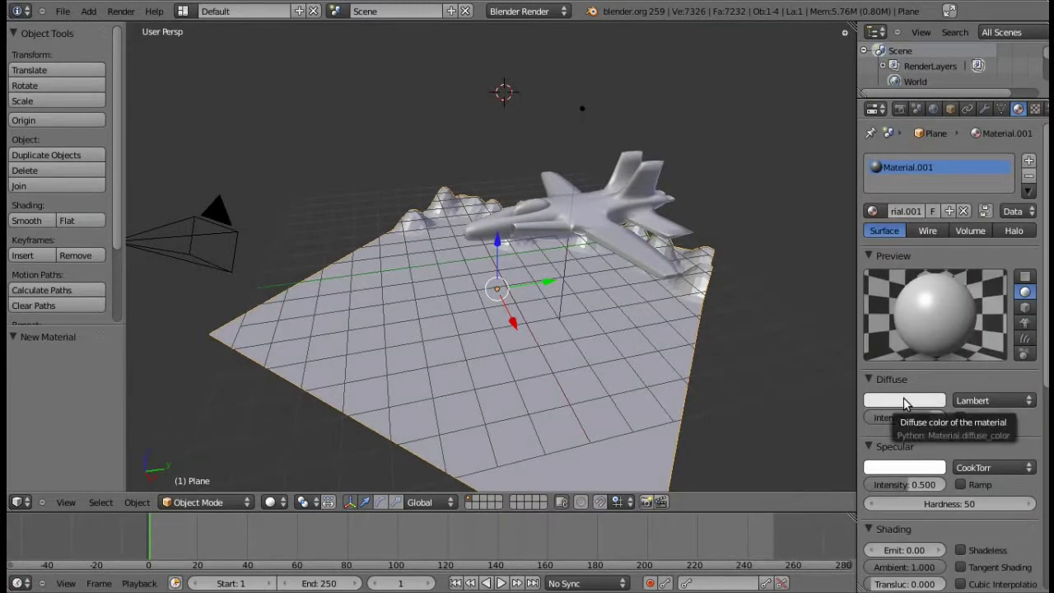
Give the terrain plane a tan diffuse colour and a matching tan specular colour (R 0.477, G 0.382, B 0.252)
left_click(909, 402)
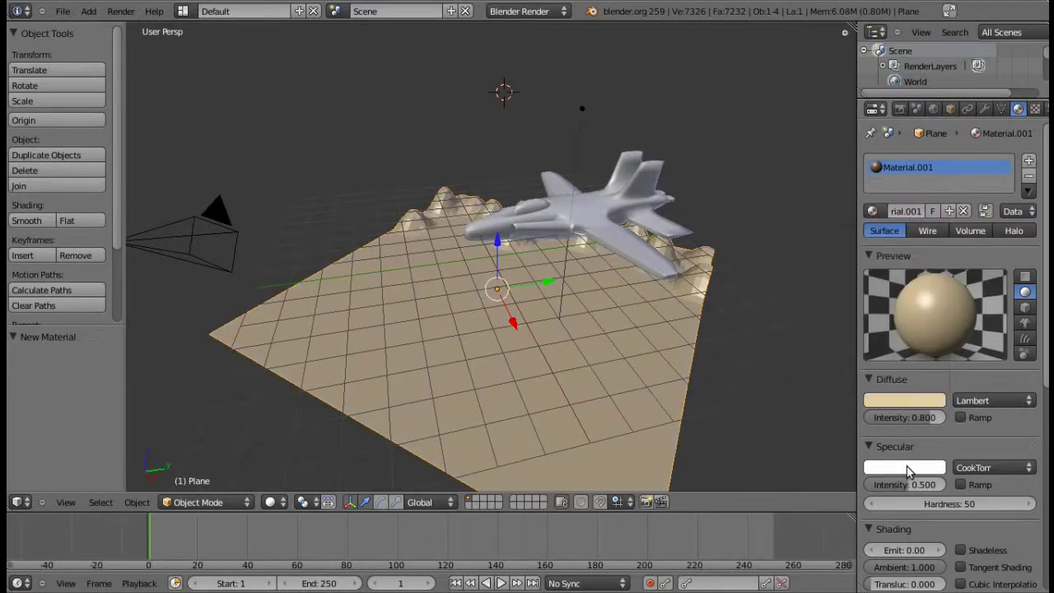
left_click(911, 471)
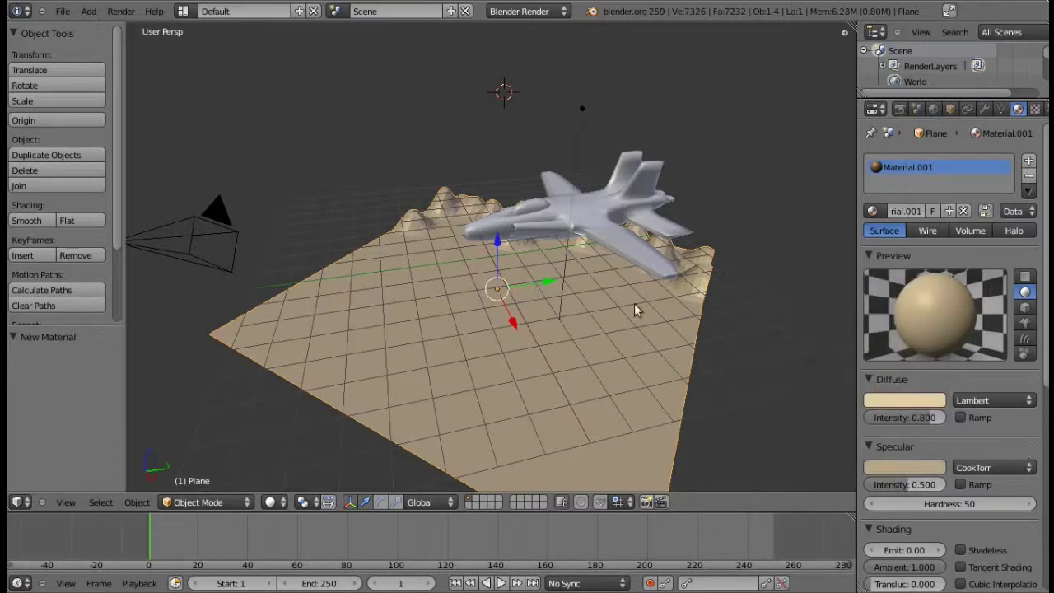
Select the jet and give it a new grey material (Material.002) with Specular Intensity 1.0
right_click(586, 232)
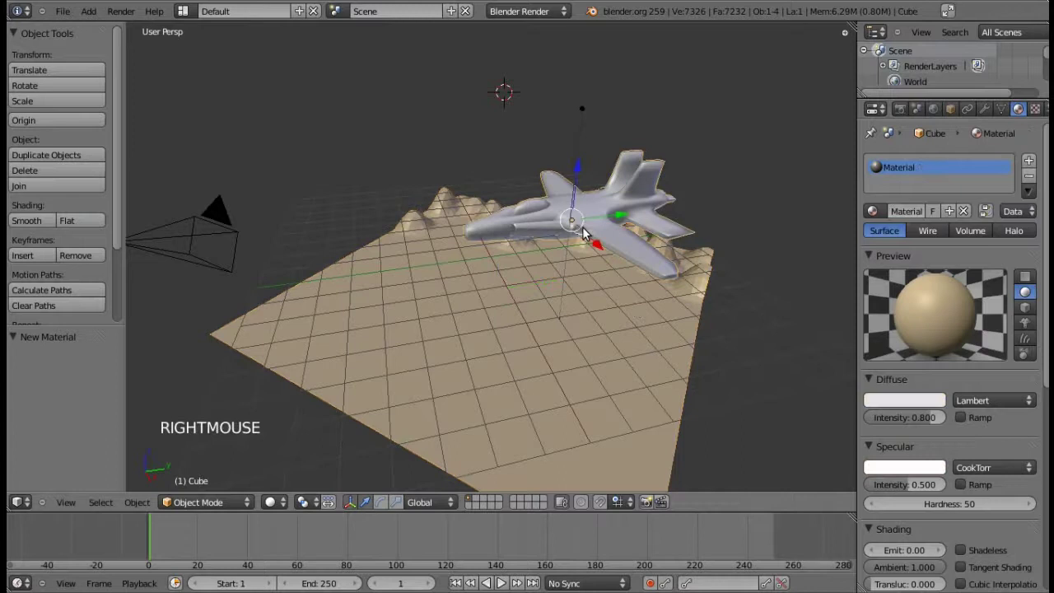
left_click(1028, 169)
left_click(926, 214)
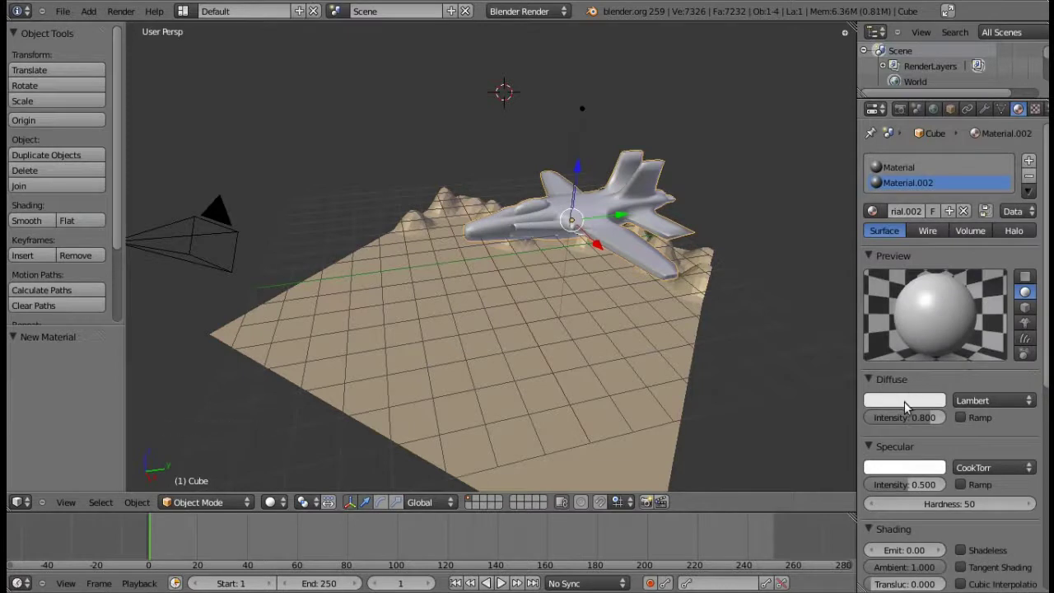
left_click(908, 408)
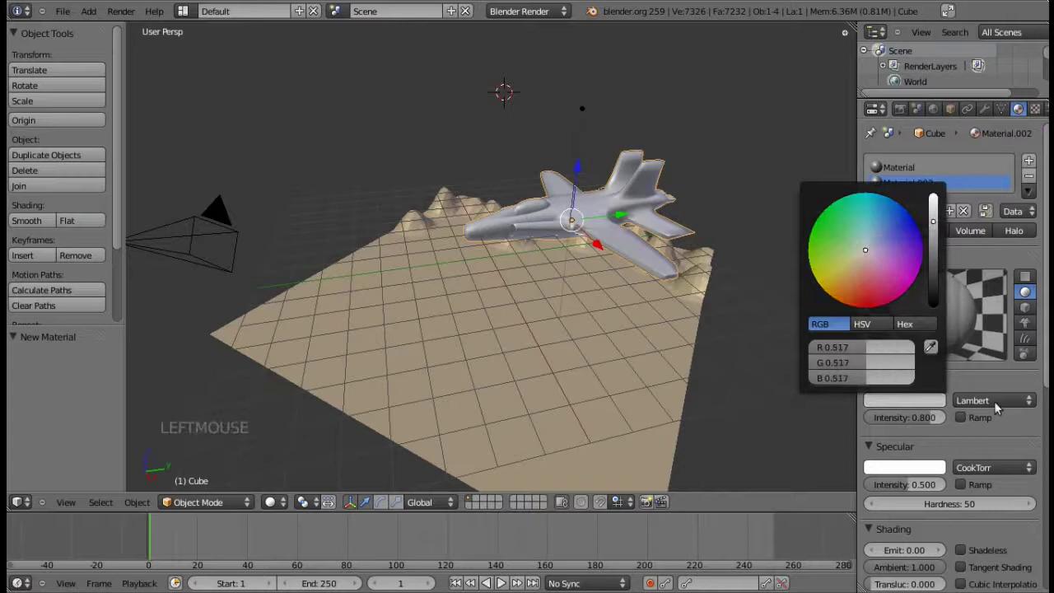
left_click(913, 477)
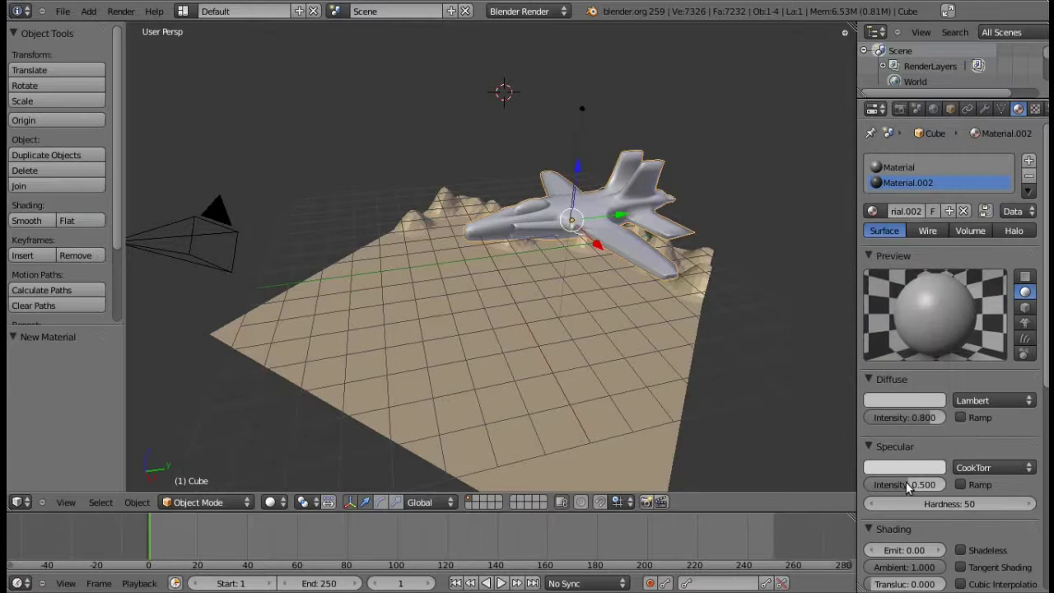
left_click(929, 491)
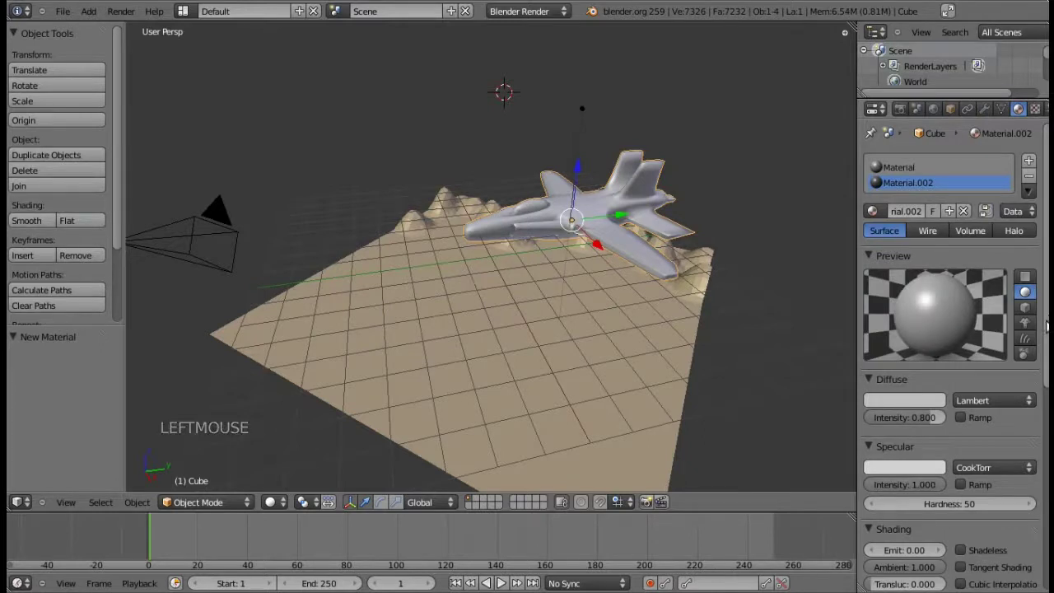
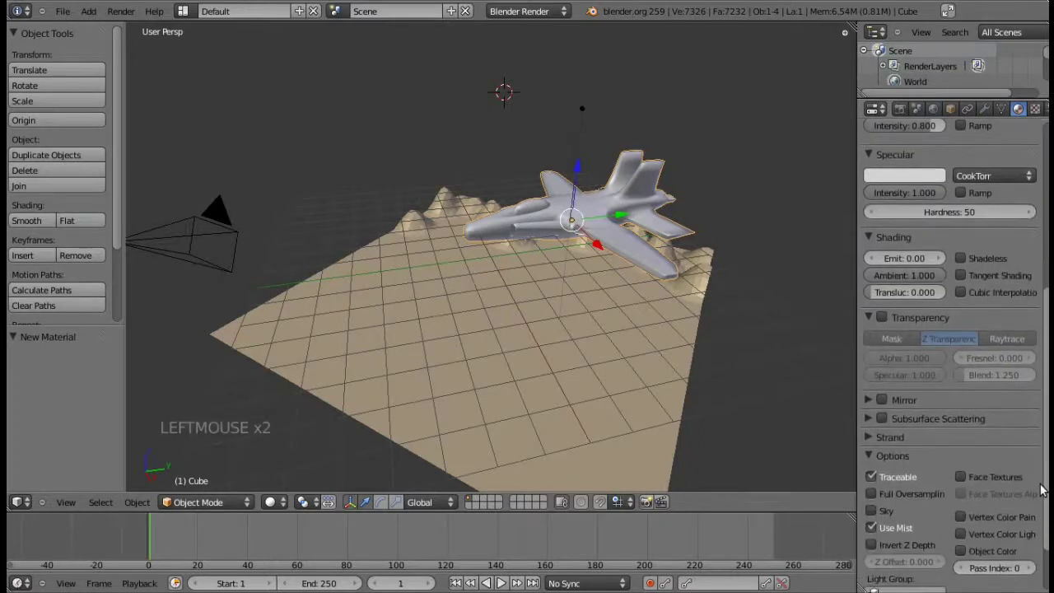
Enable Mirror on the jet material with Reflectivity 0.3 and Fresnel 0.1
left_click(871, 406)
left_click(889, 407)
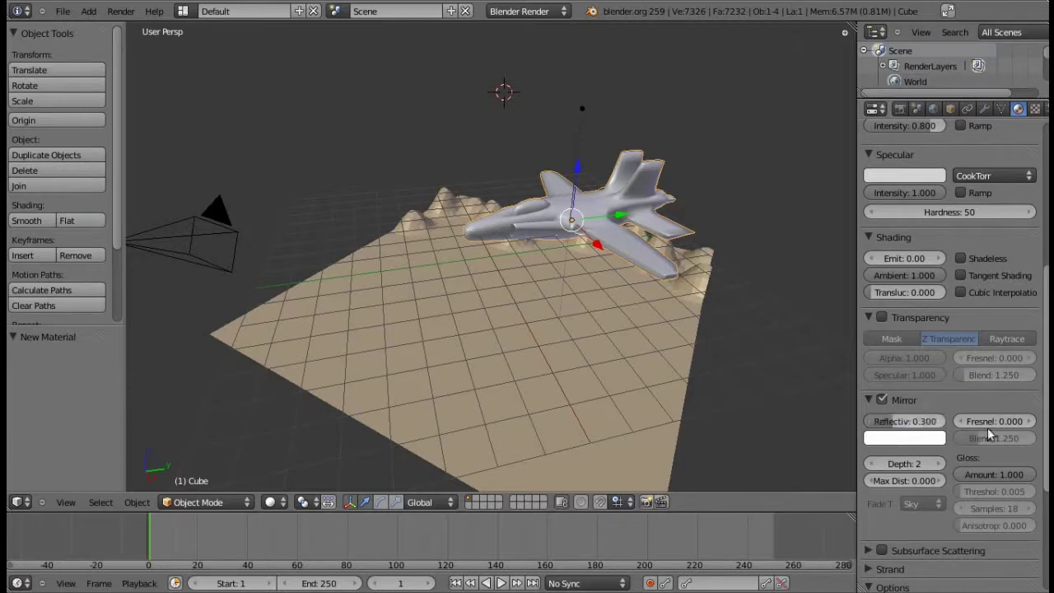
left_click(1029, 426)
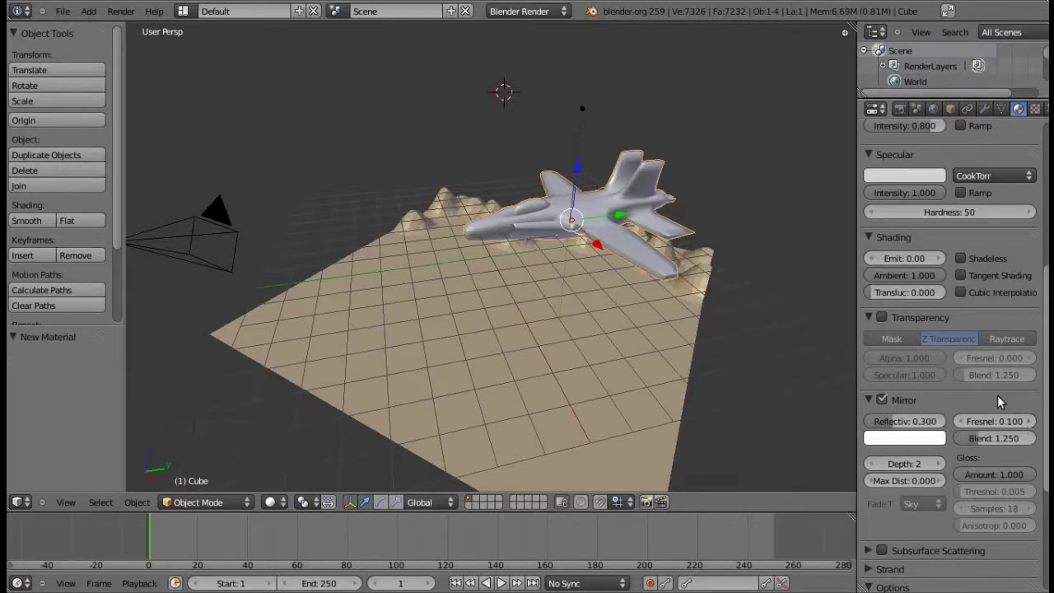
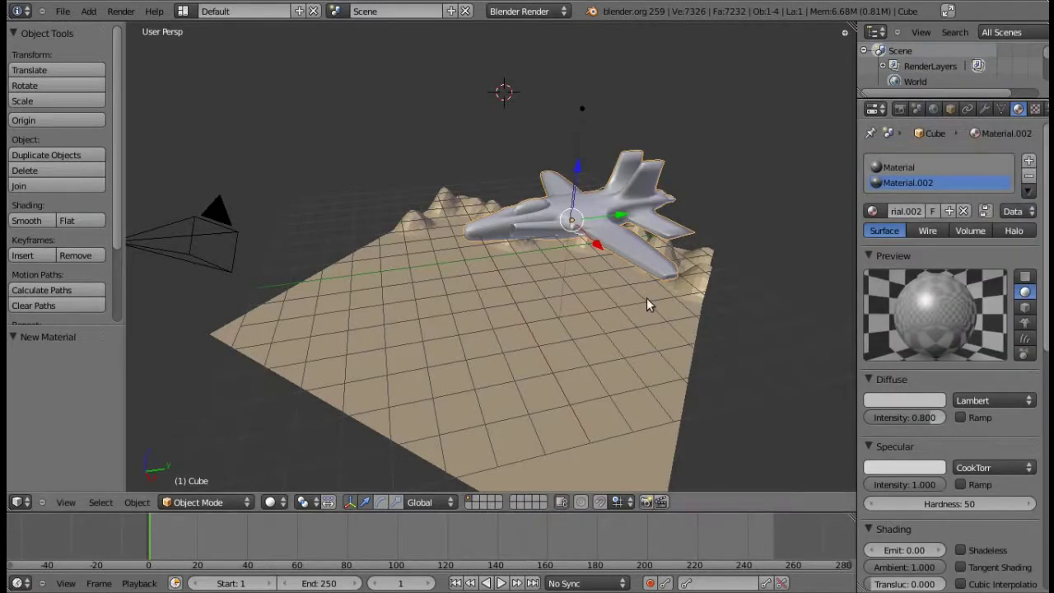
Enter Edit Mode on the jet, clear the selection and view it from above in wireframe
key("KP_8")
key("KP_6")
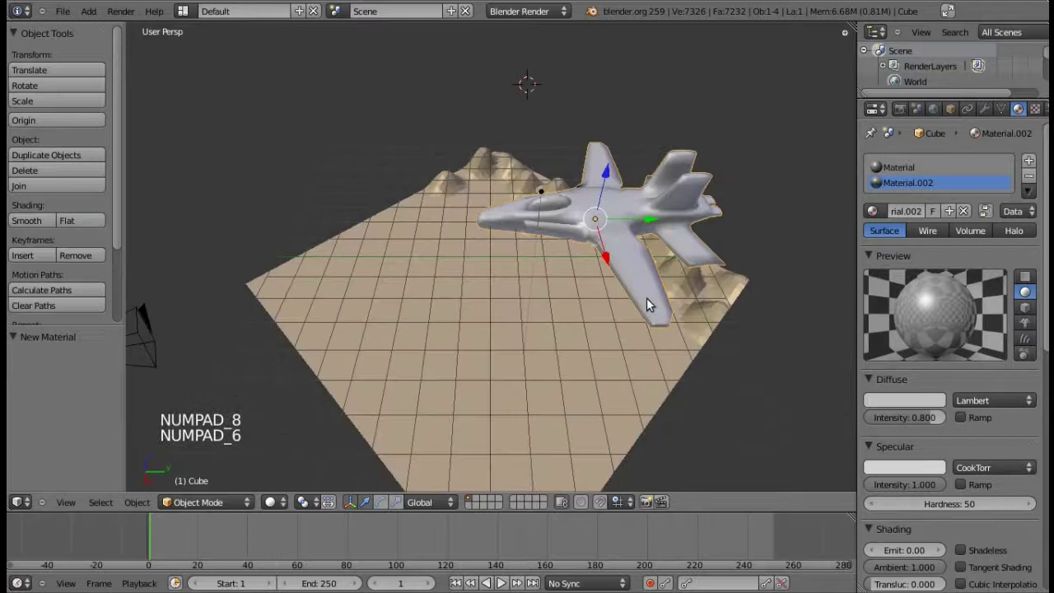
key("KP_4")
key("Tab")
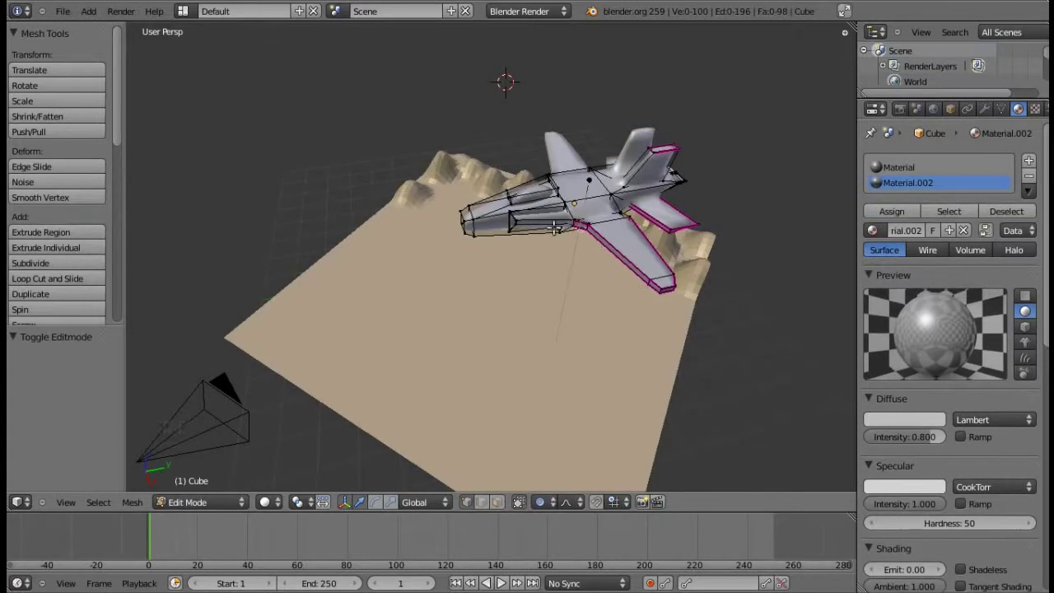
key("z")
key("KP_8")
key("KP_6")
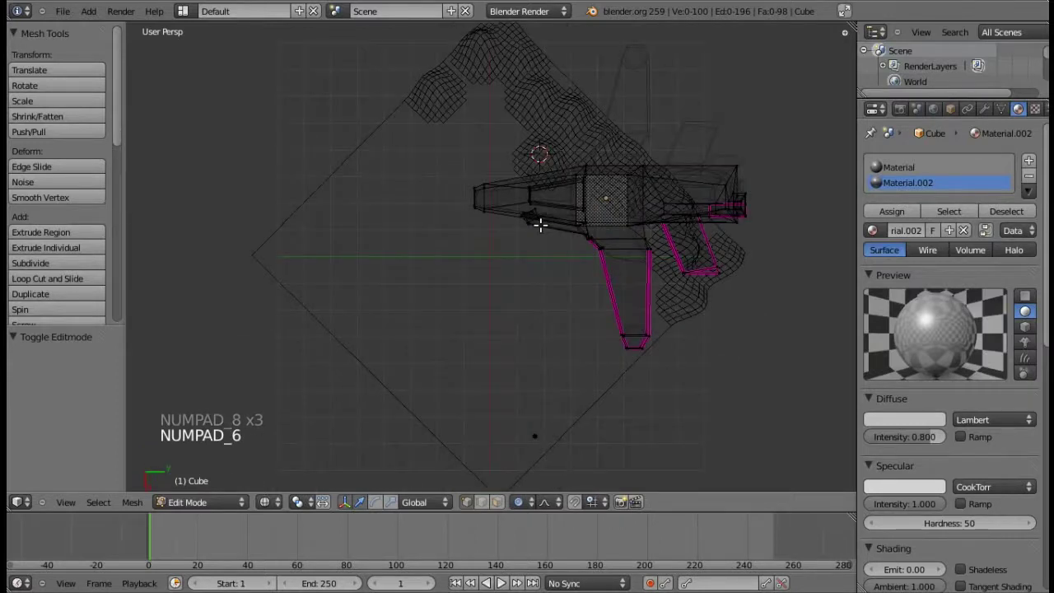
Box-select only the jet's cockpit faces
key("b")
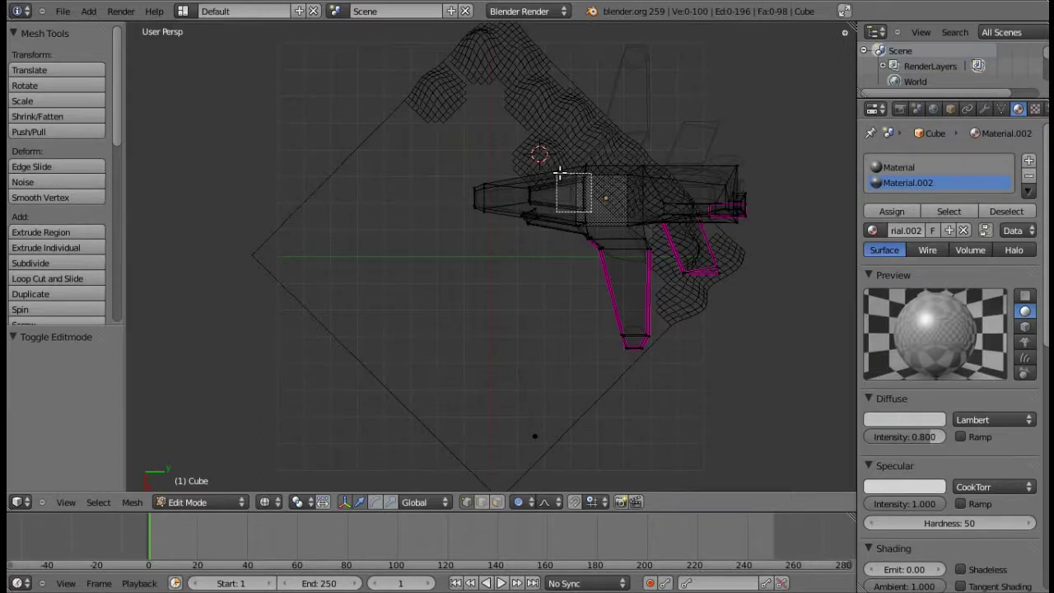
key("b")
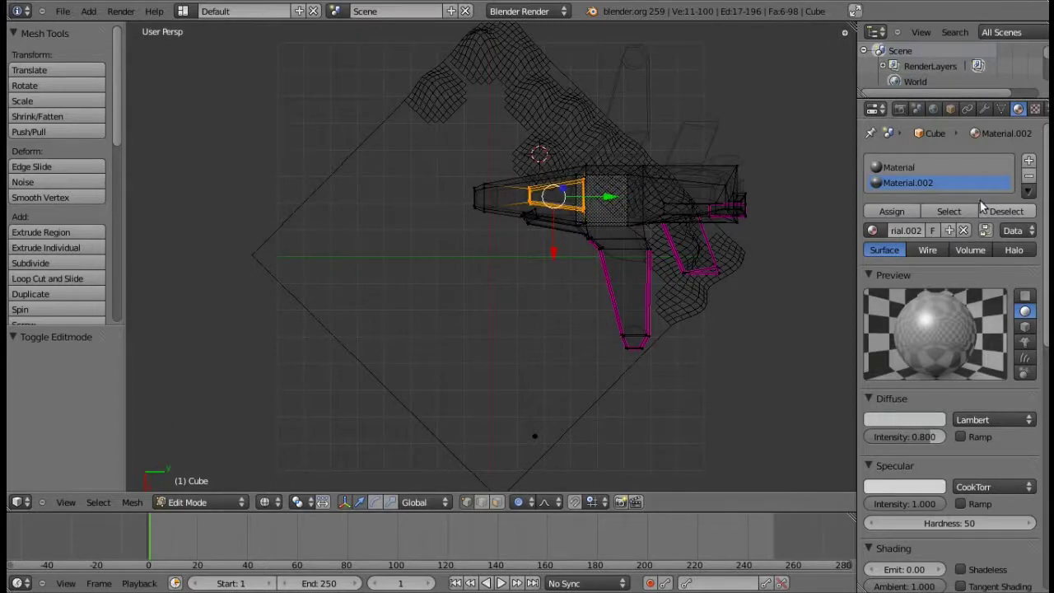
Add a third material slot with a new cockpit material, Diffuse Intensity 1.0 and black colour
left_click(1037, 166)
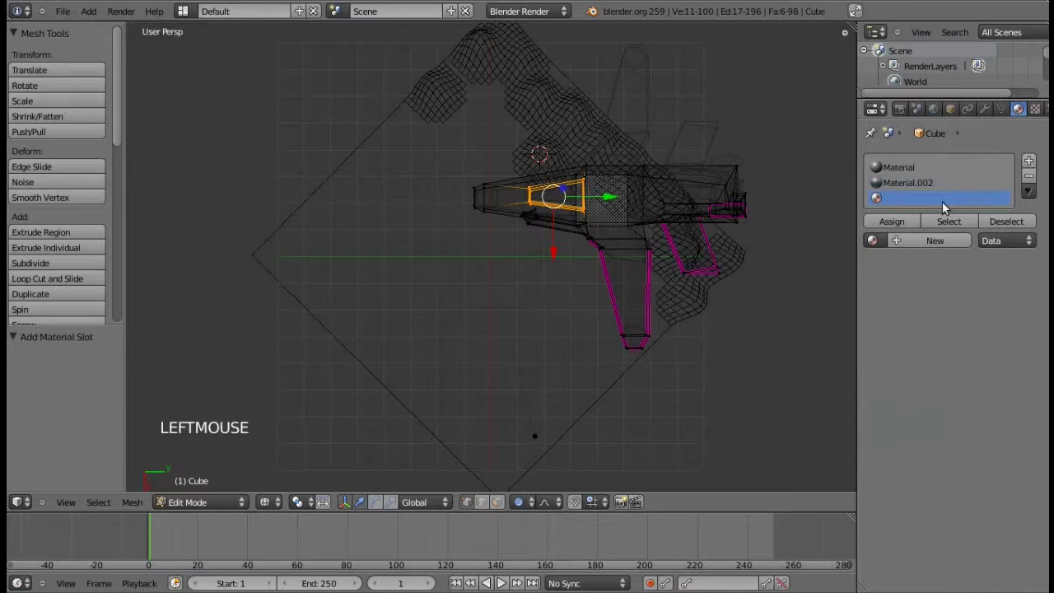
left_click(924, 231)
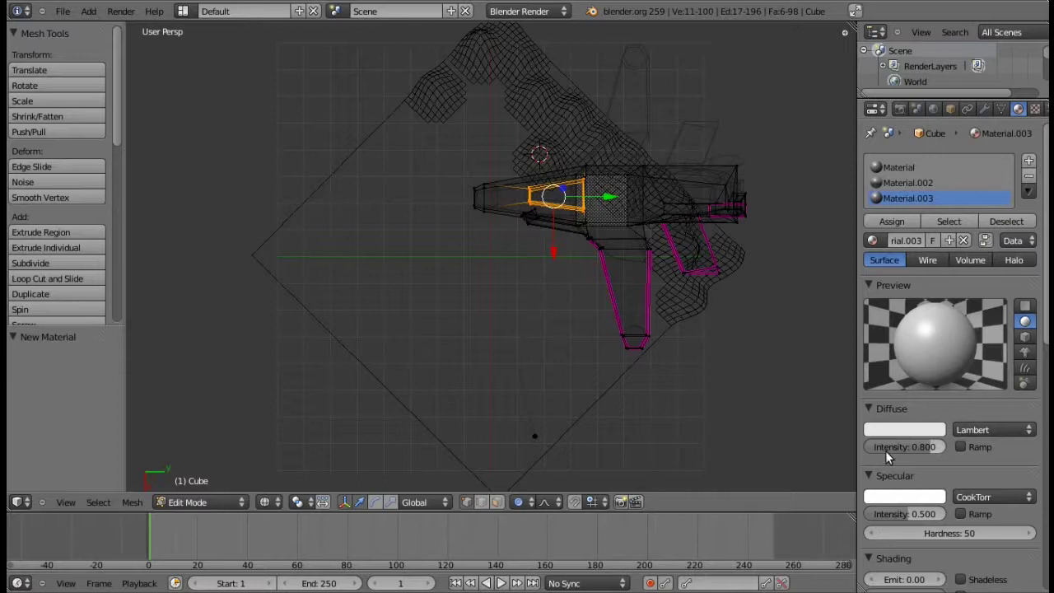
left_click(937, 447)
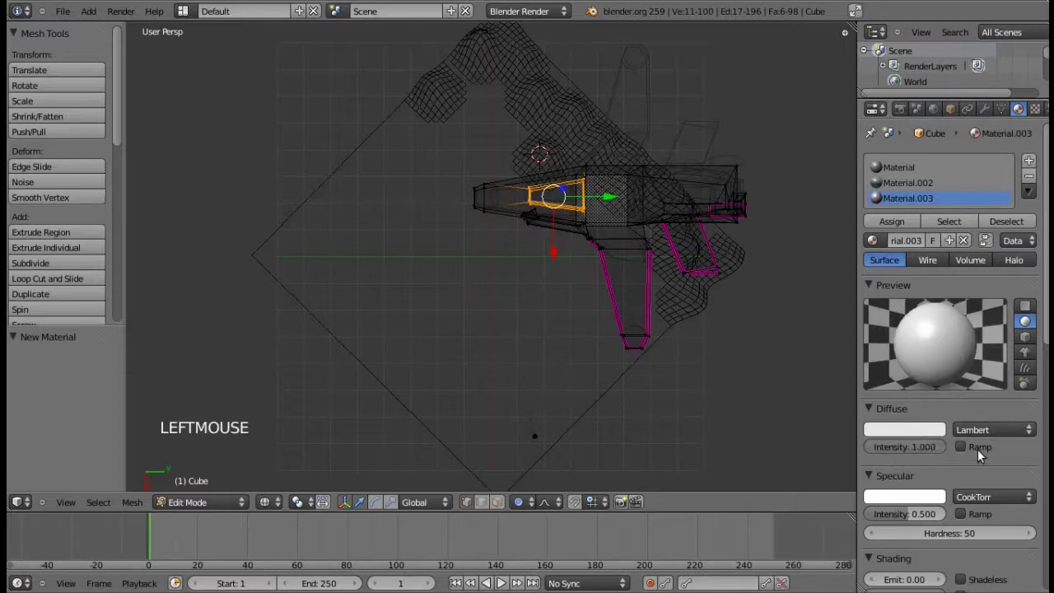
left_click(918, 434)
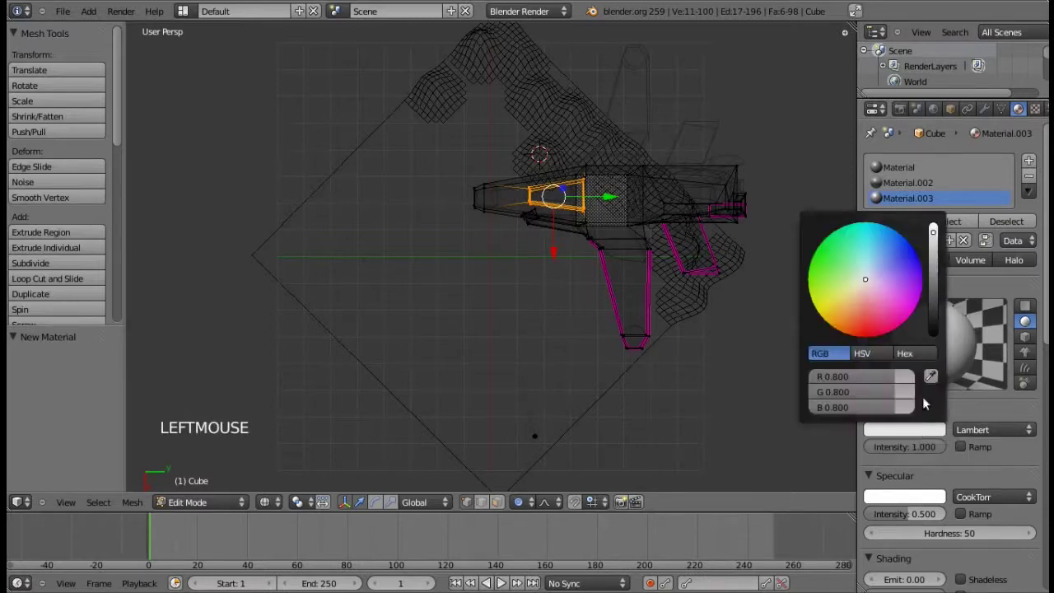
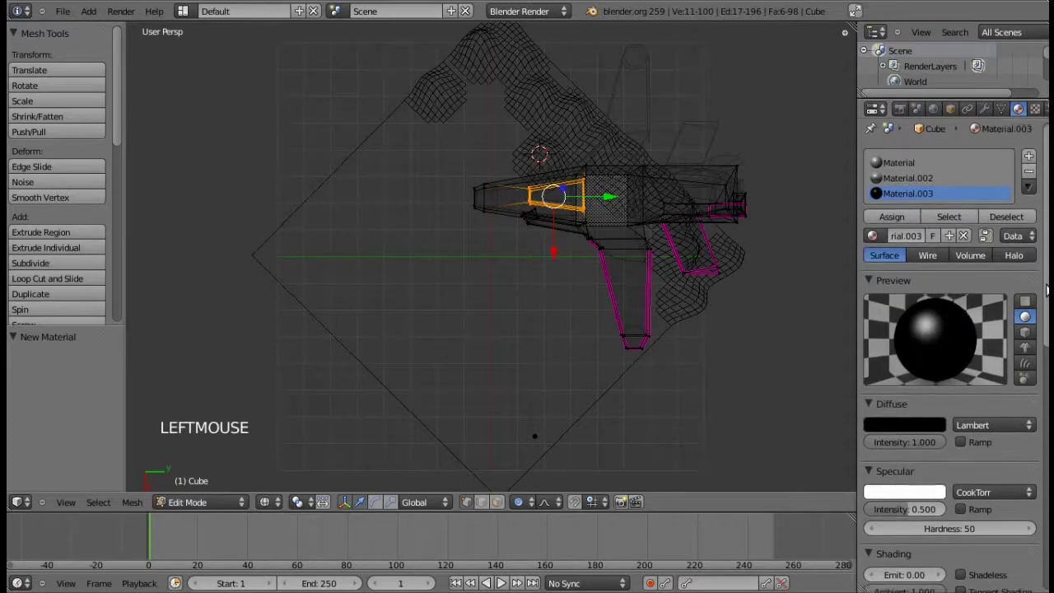
Switch the cockpit material's specular shader to Toon with intensity 0.723
left_click(1001, 407)
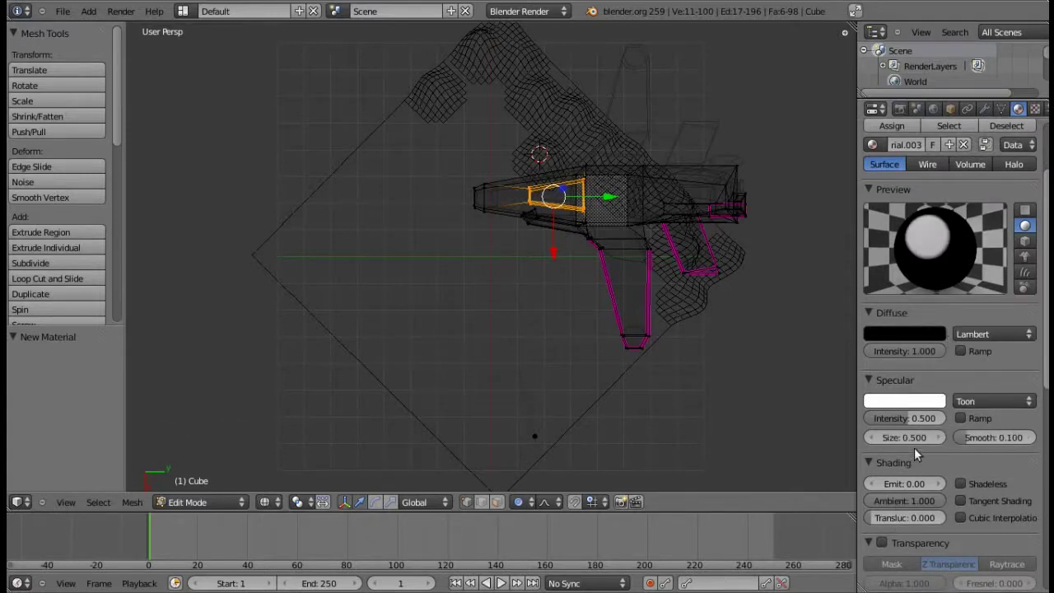
left_click(921, 425)
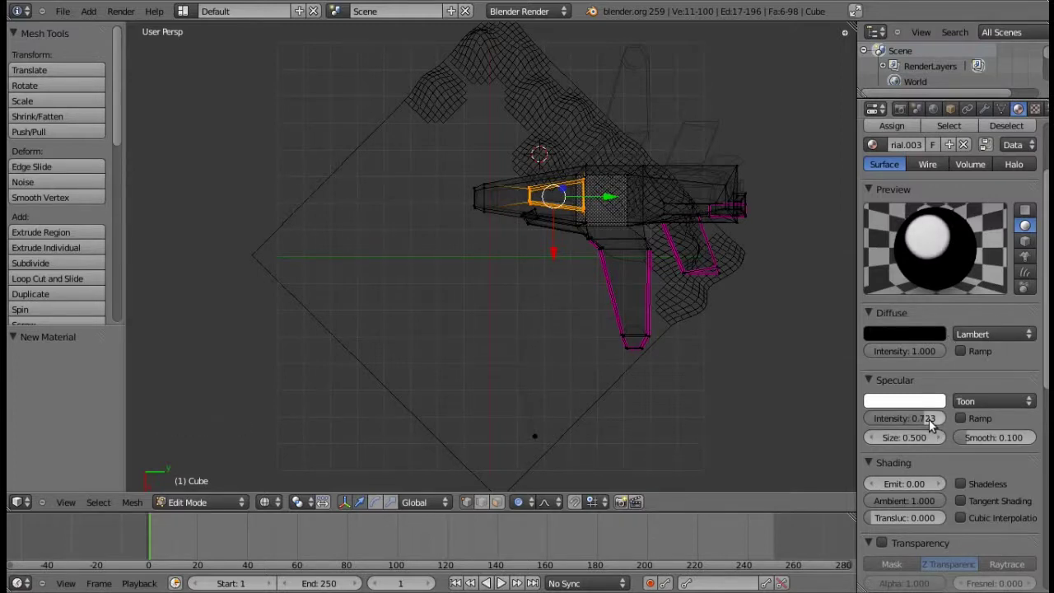
left_click(932, 397)
left_click(939, 384)
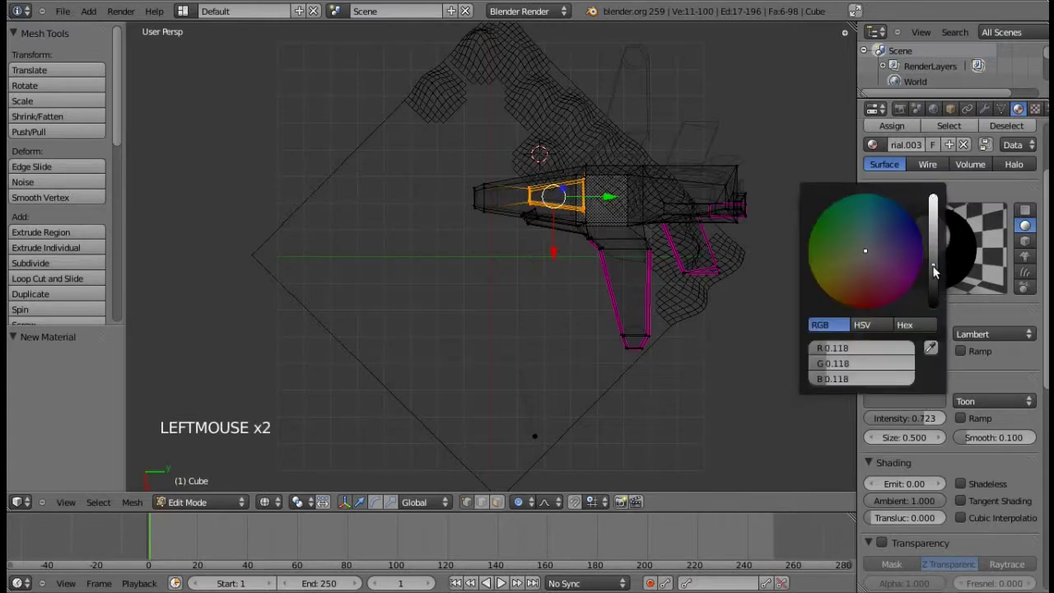
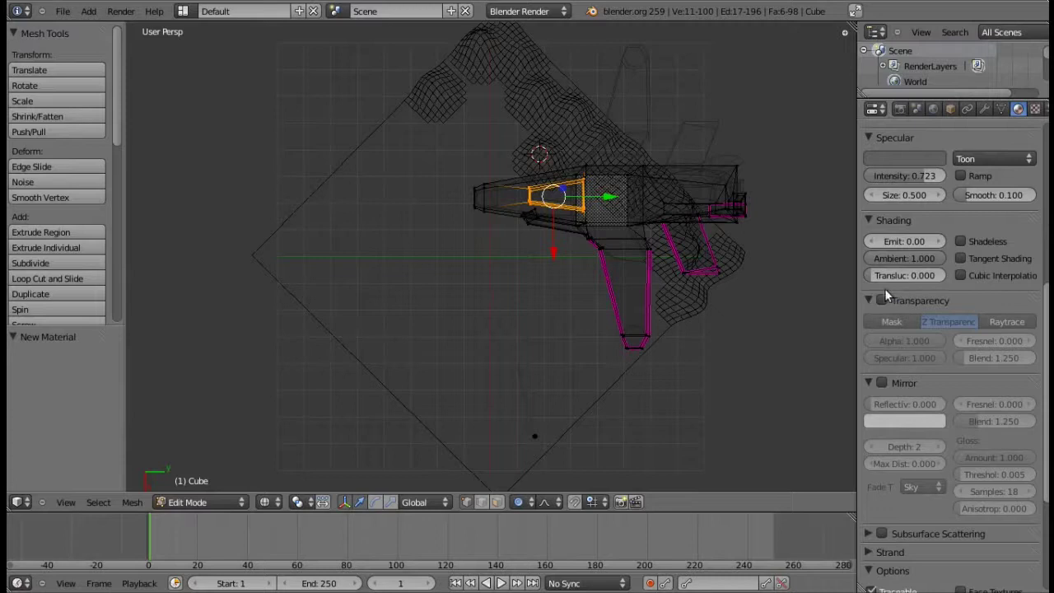
Enable raytraced transparency with alpha 0.845 and Mirror on the cockpit material
left_click(888, 299)
left_click(991, 335)
left_click(939, 347)
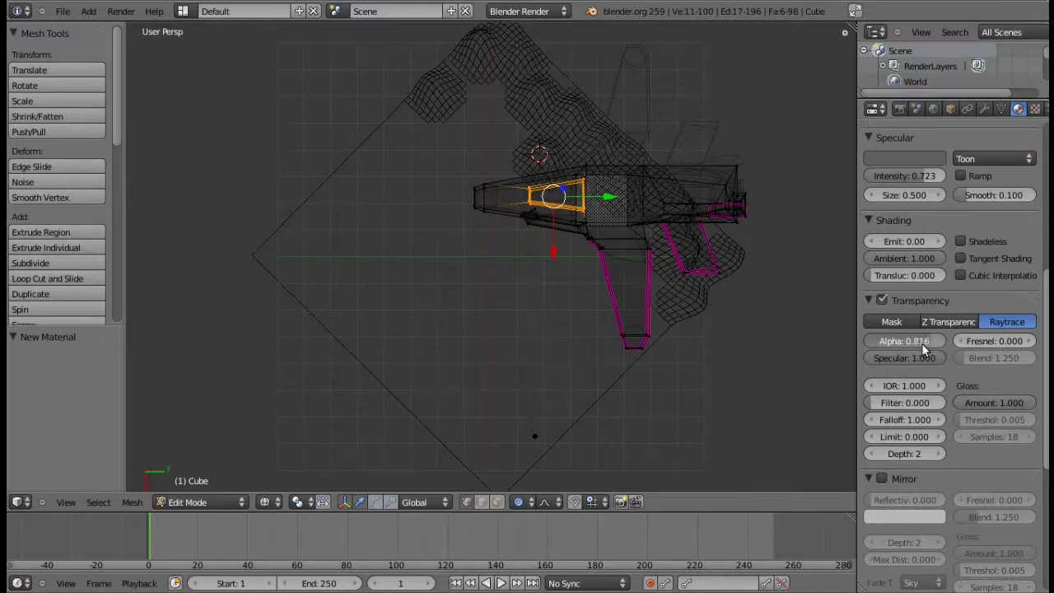
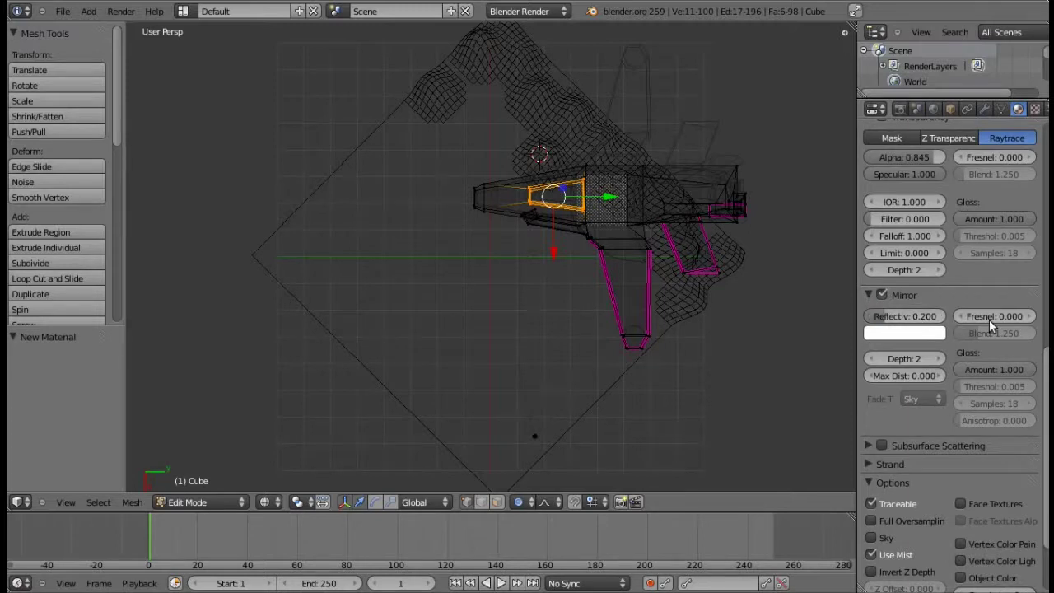
left_click(1035, 320)
left_click(1035, 319)
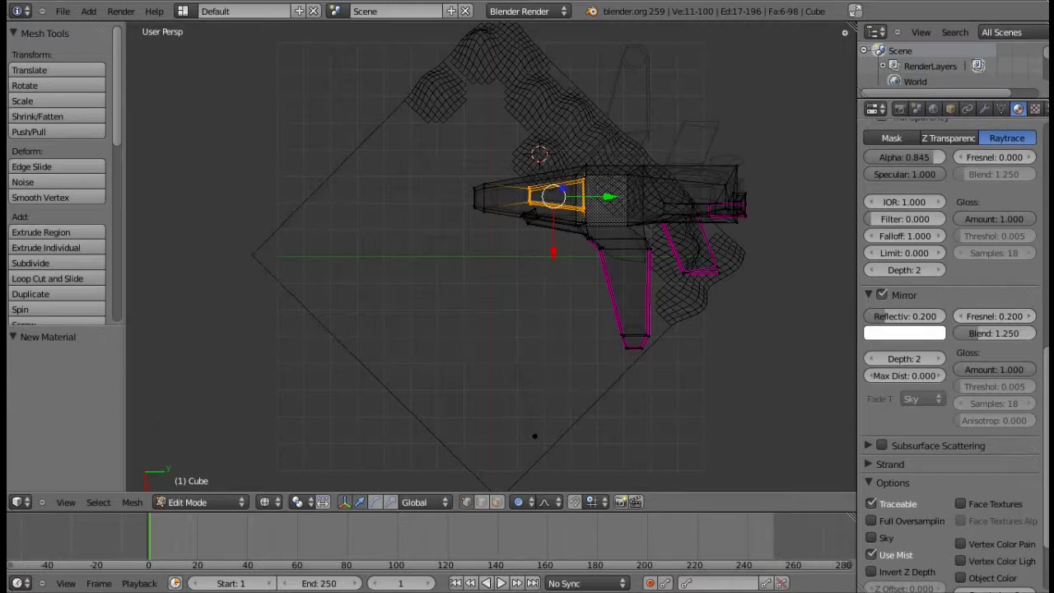
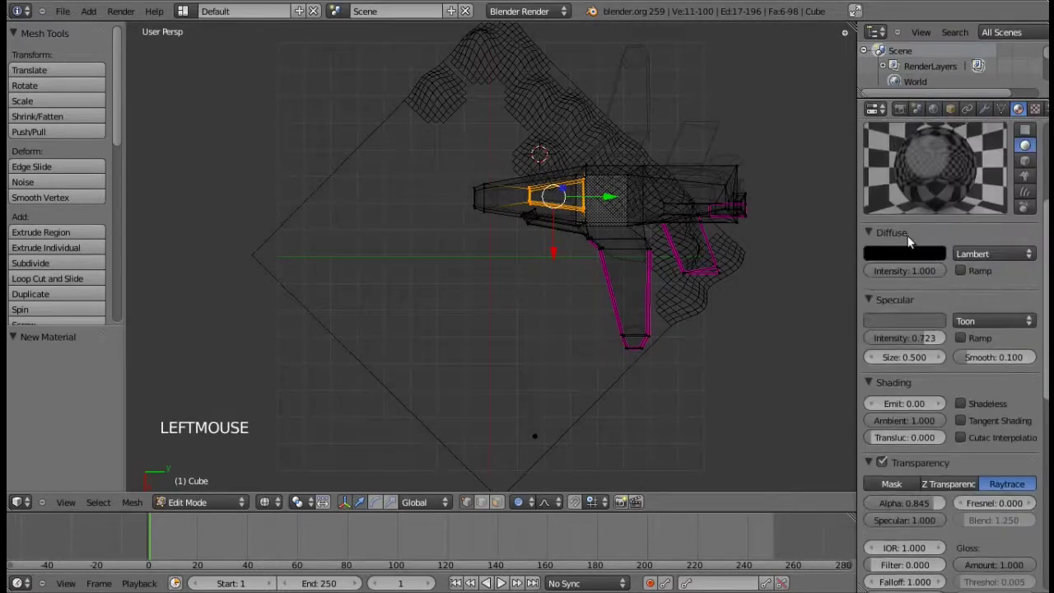
Assign the dark glass Material.003 to the selected cockpit faces
key("Tab")
key("Tab")
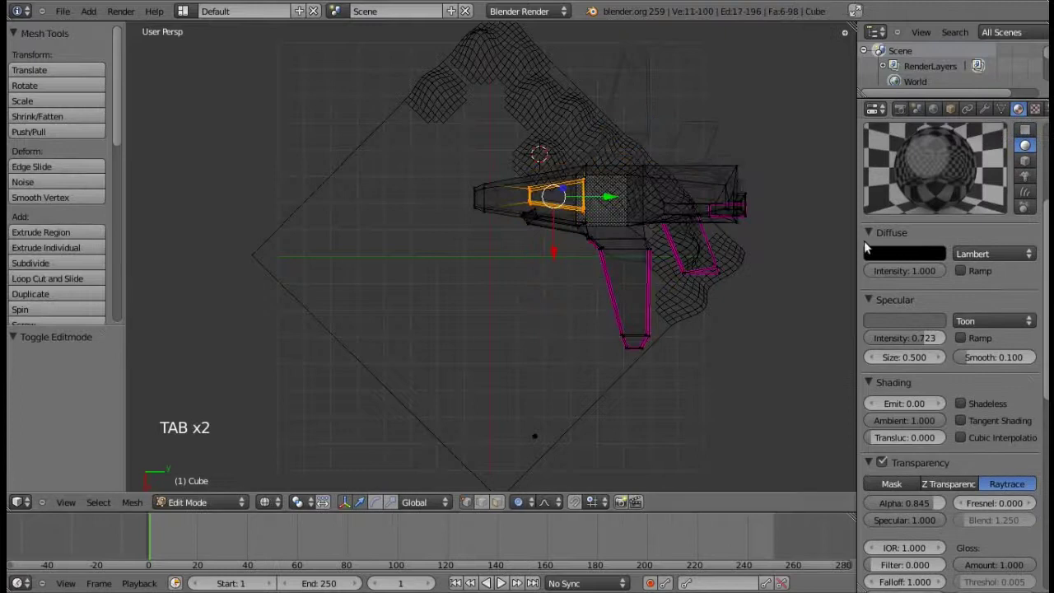
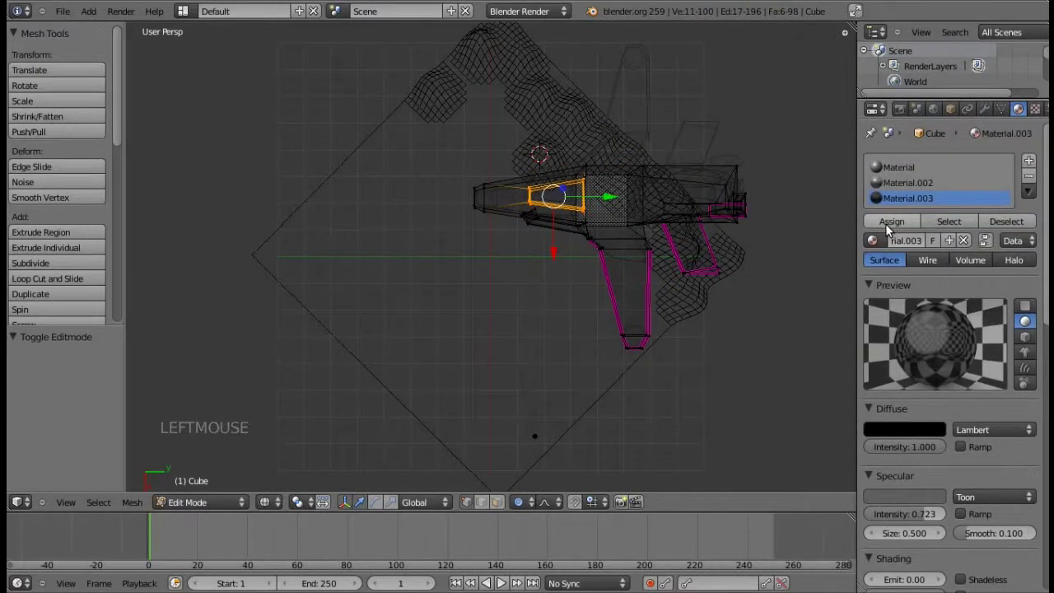
left_click(889, 230)
Leave Edit Mode and orbit around the solid jet to check the dark cockpit
key("Tab")
key("z")
key("KP_2")
key("KP_2")
key("KP_2")
key("KP_4")
key("KP_4")
key("KP_4")
key("KP_2")
key("KP_0")
key("KP_0")
key("KP_6")
key("KP_8")
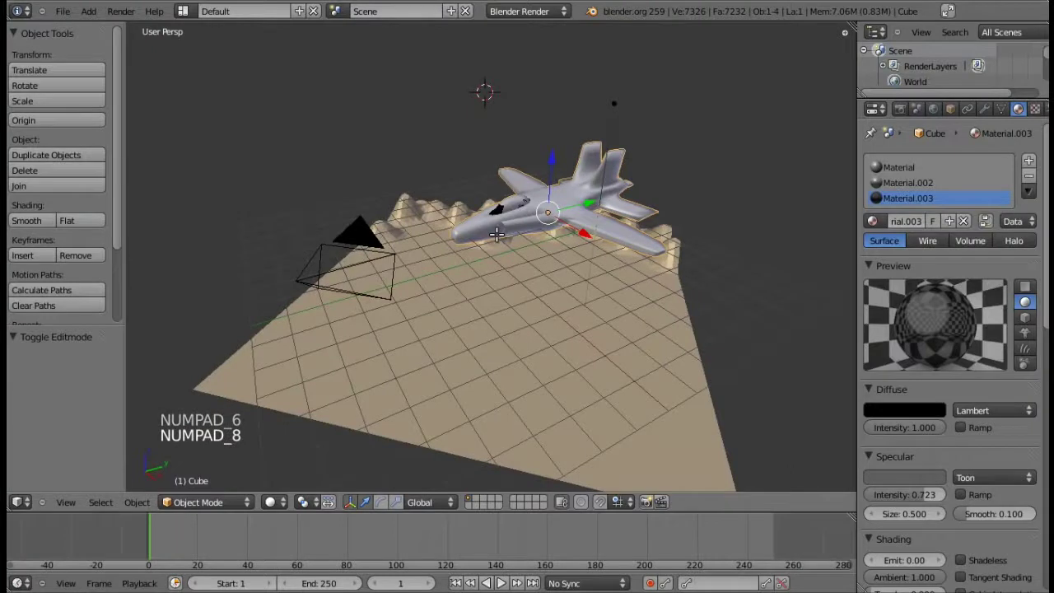
Return to Edit Mode in wireframe, deselect everything and box-select the nose tip faces
key("Tab")
key("KP_6")
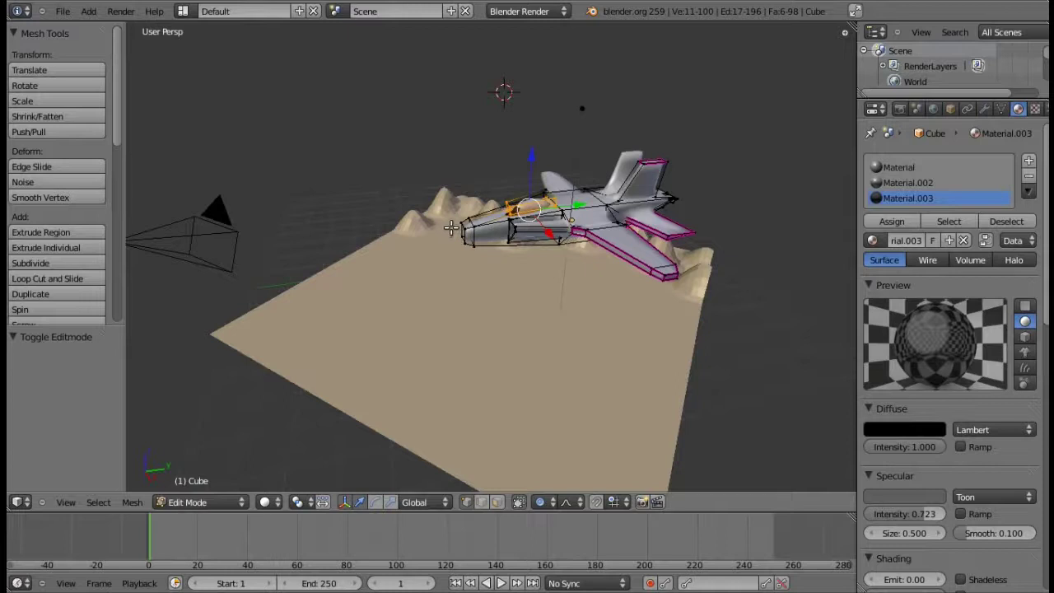
key("z")
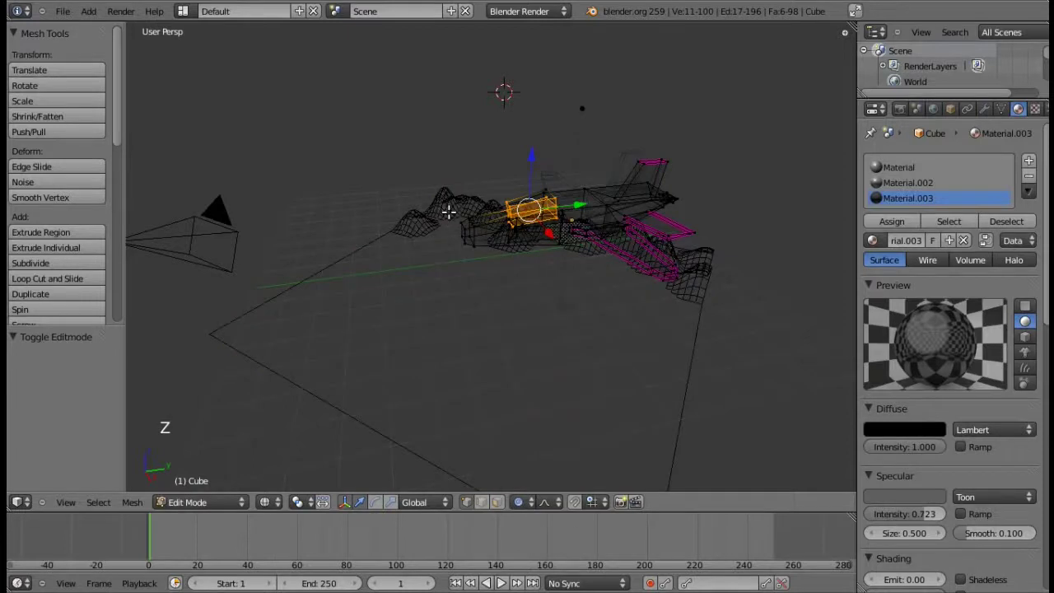
key("a")
key("b")
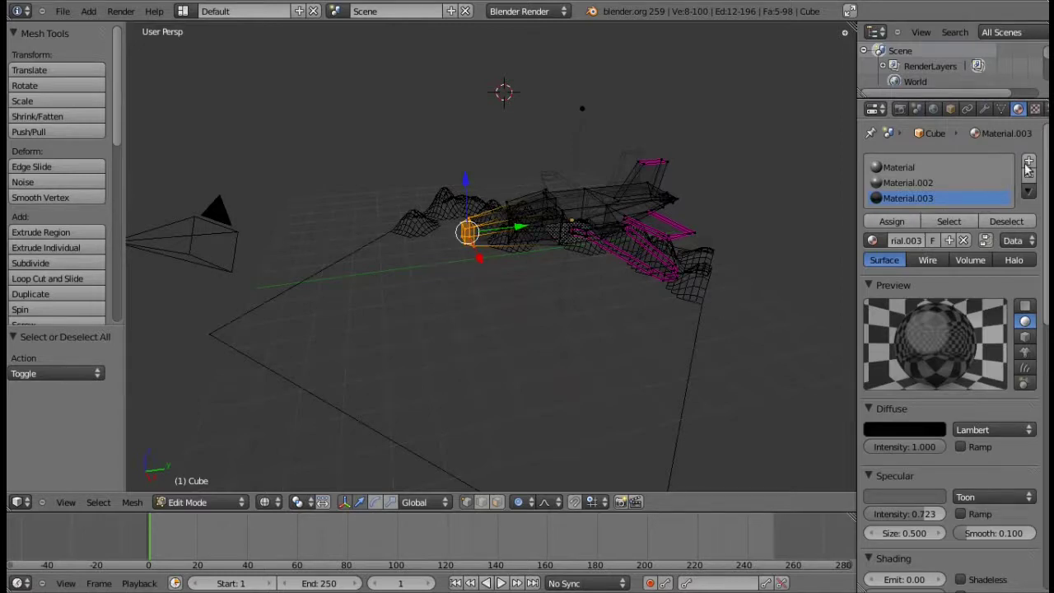
Add a fourth material slot with a new material whose diffuse colour is pure black (RGB 0,0,0)
left_click(1031, 168)
left_click(1022, 331)
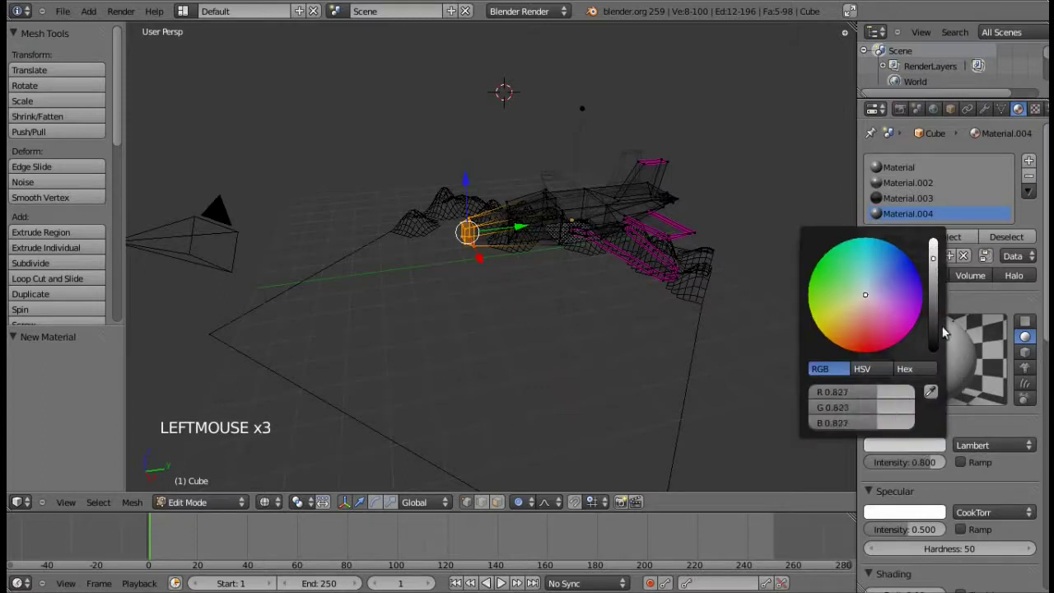
left_click(925, 521)
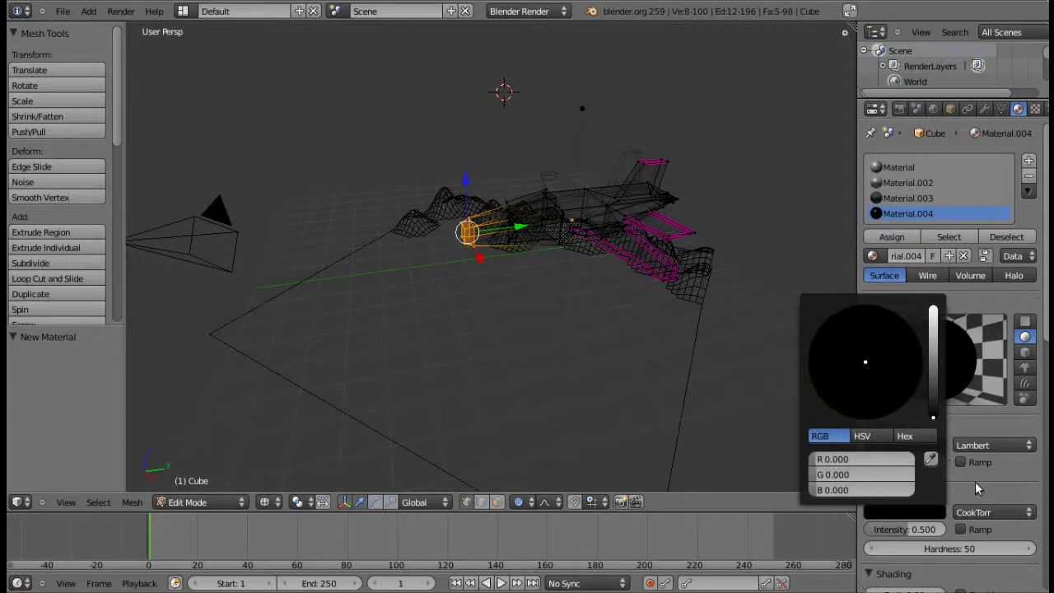
left_click(899, 241)
Assign the black material to the nose tip and turn to an orthographic view of the jet's underside
key("KP_6")
key("KP_6")
key("KP_6")
key("KP_6")
key("KP_6")
key("KP_6")
key("KP_6")
key("KP_2")
key("KP_8")
key("KP_2")
key("KP_2")
key("KP_4")
key("KP_4")
key("KP_5")
key("KP_8")
key("KP_8")
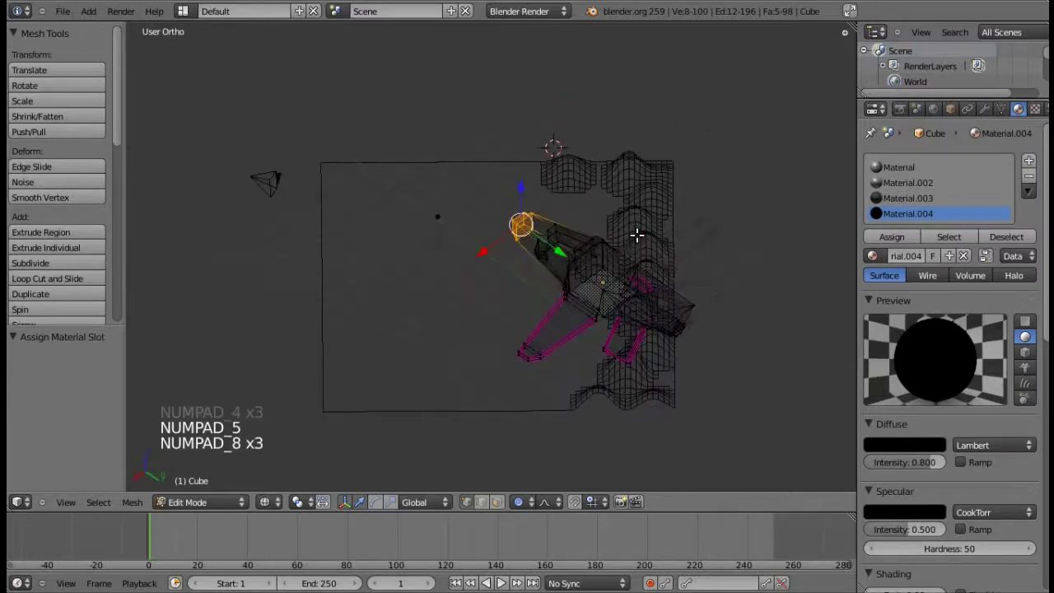
Zoom to the tail, box-select the first engine nozzle's end faces and assign black Material.004
key("KP_6")
key("KP_6")
key("KP_8")
key("KP_8")
key("KP_Add")
key("KP_Add")
key("KP_Add")
key("KP_Add")
key("KP_Add")
key("ctrl+KP_2")
key("ctrl+KP_2")
key("ctrl+KP_2")
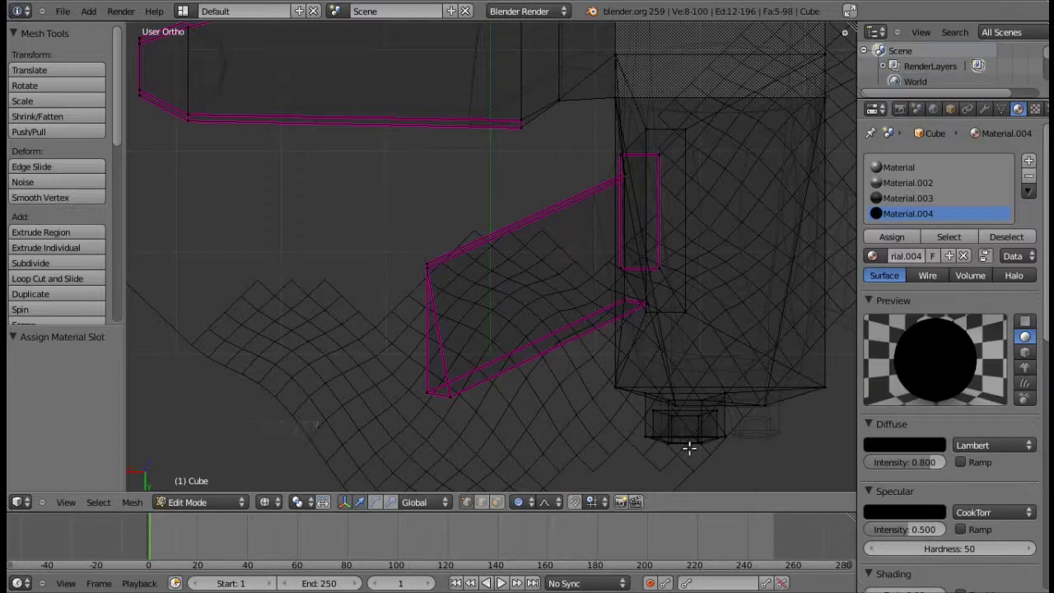
key("b")
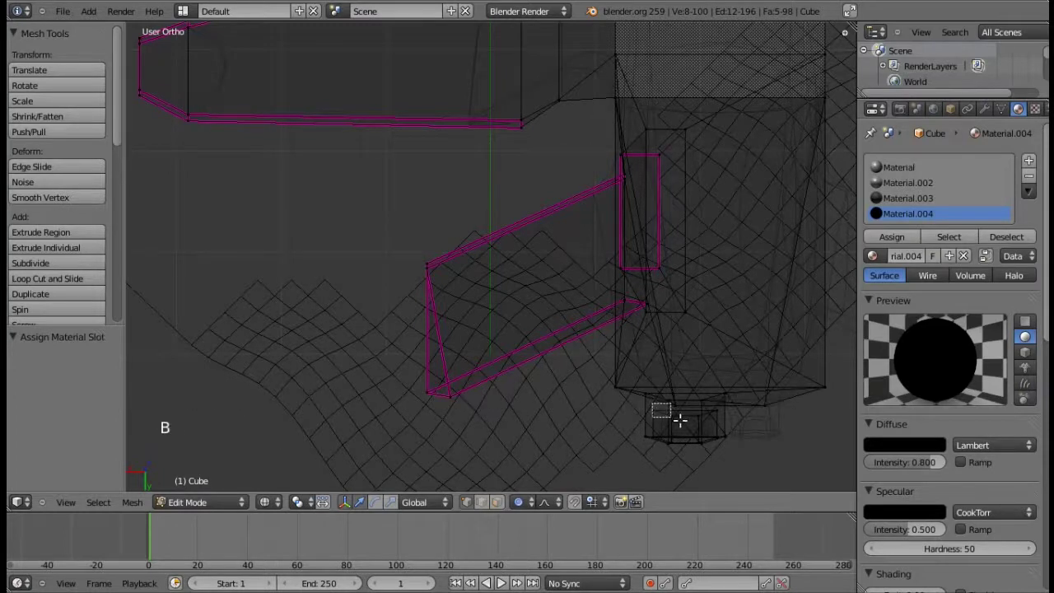
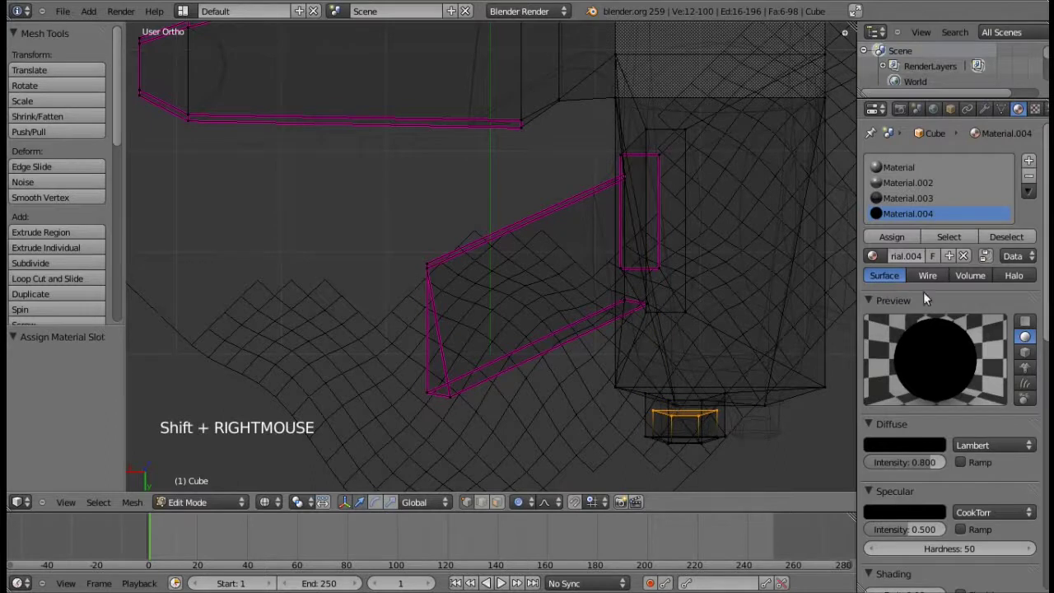
left_click(909, 242)
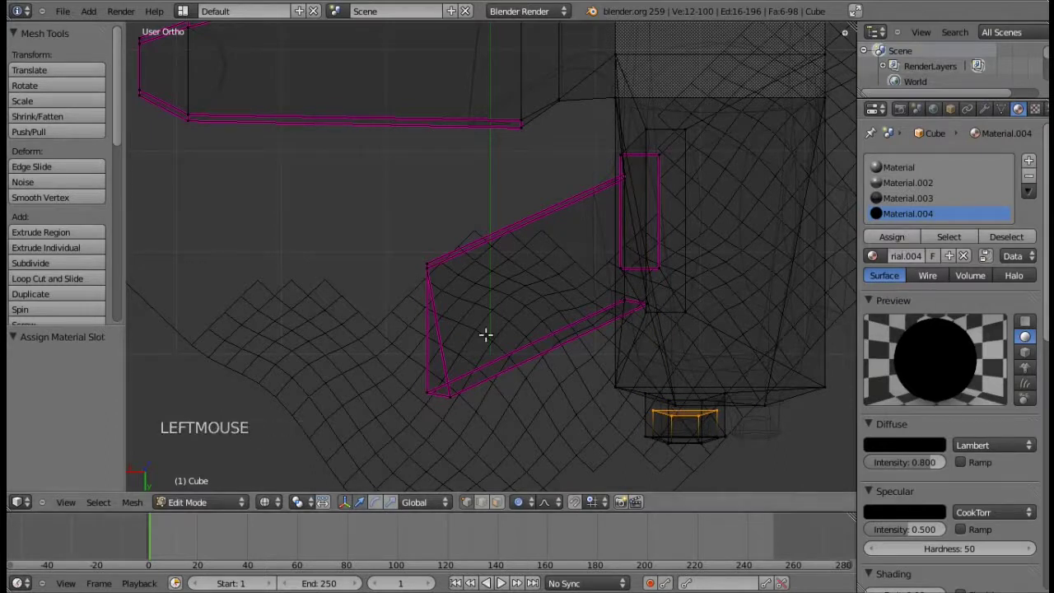
Check the result in solid shading, then box-select the second nozzle's faces and make them black too
key("Tab")
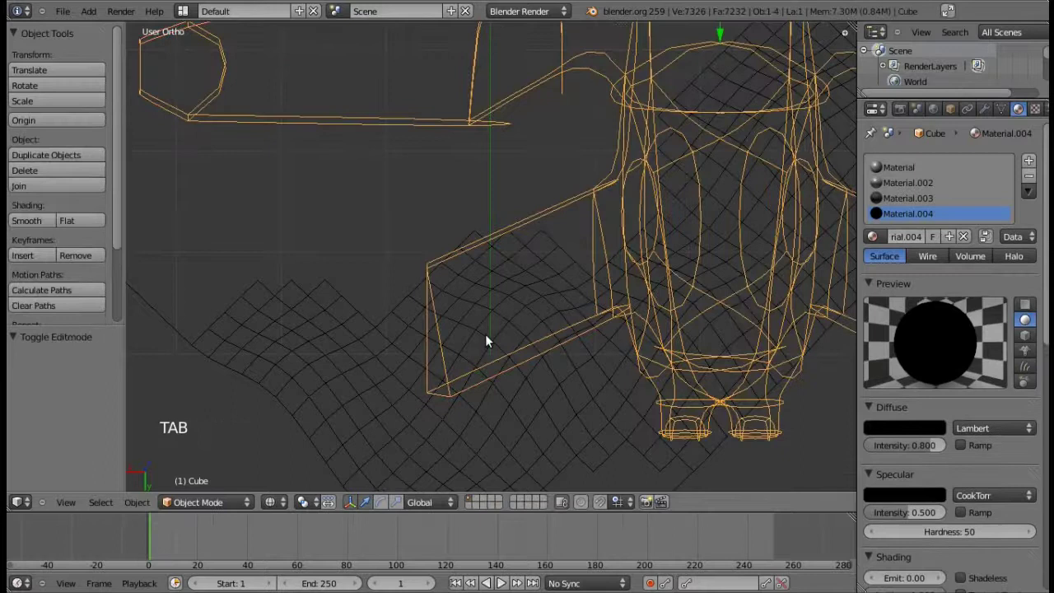
key("z")
key("Tab")
key("Tab")
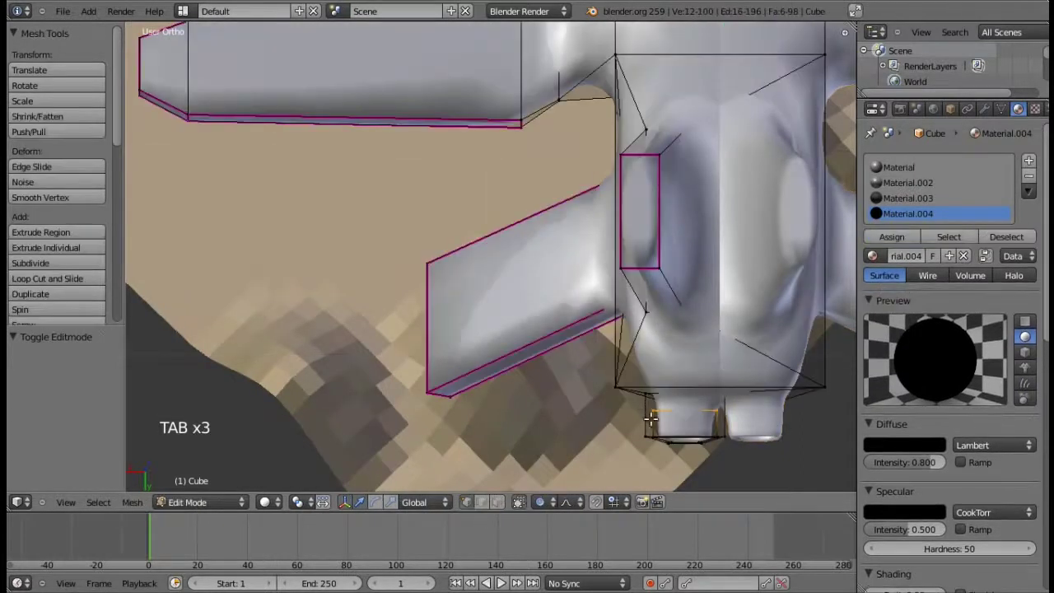
key("b")
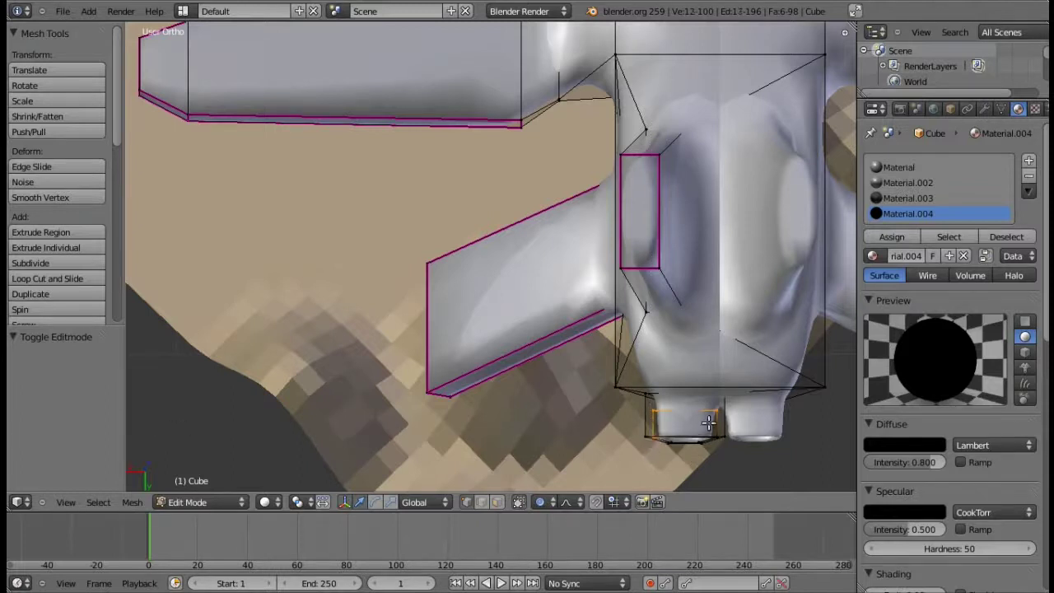
key("b")
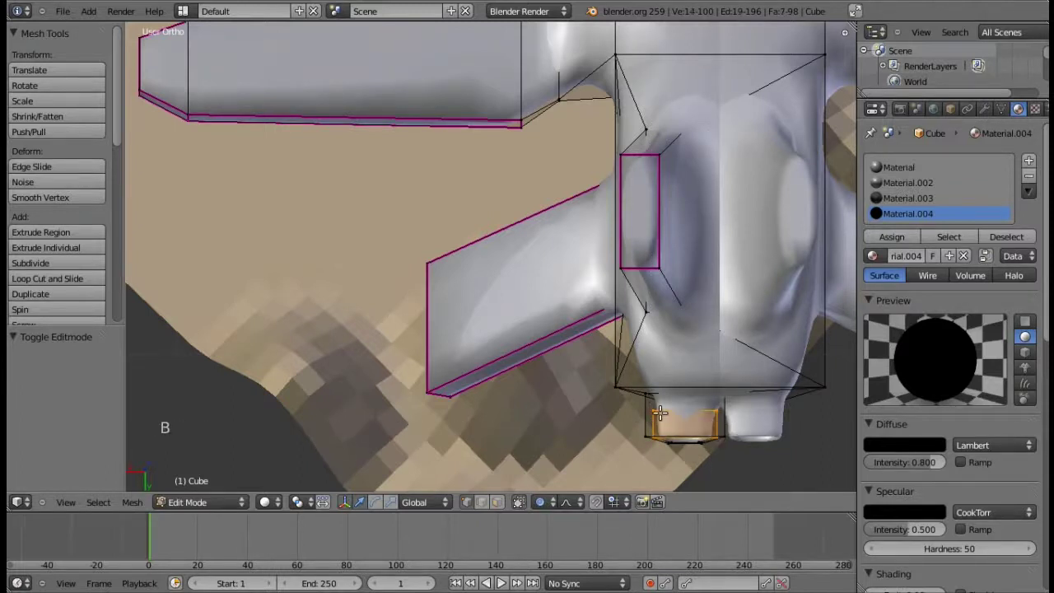
key("KP_2")
key("KP_2")
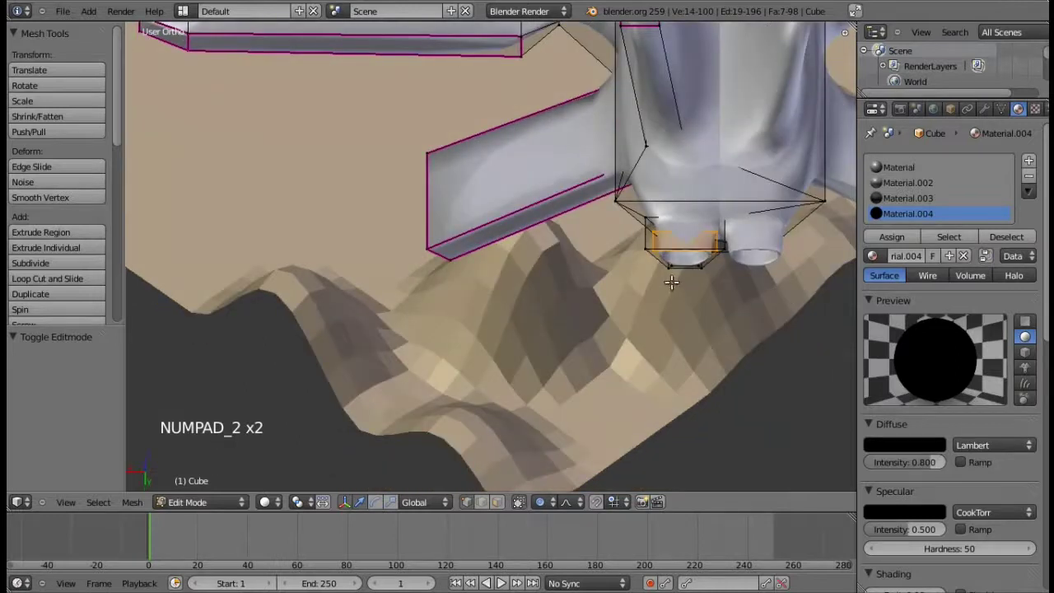
key("b")
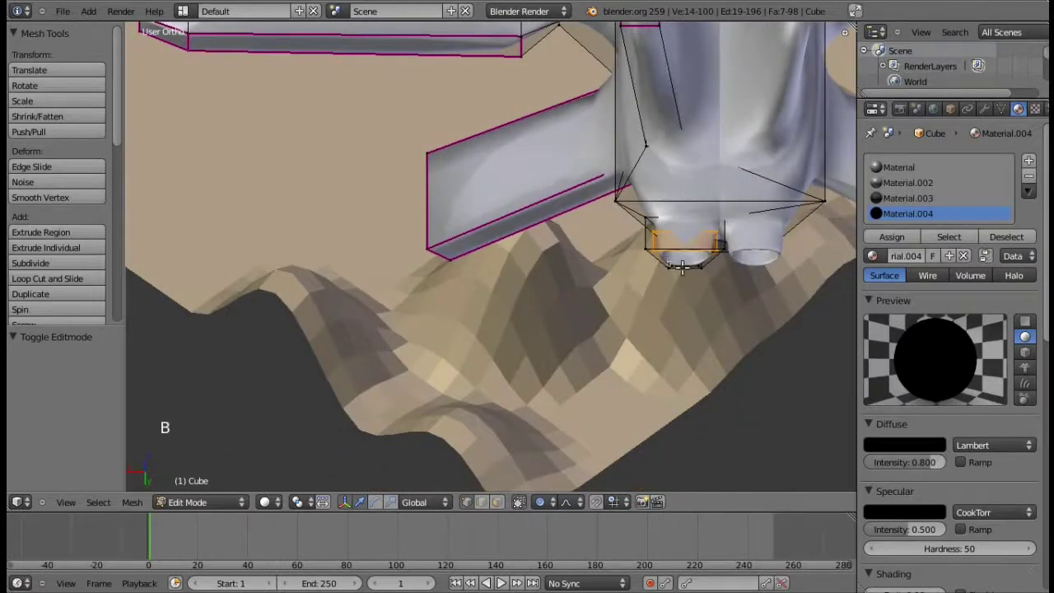
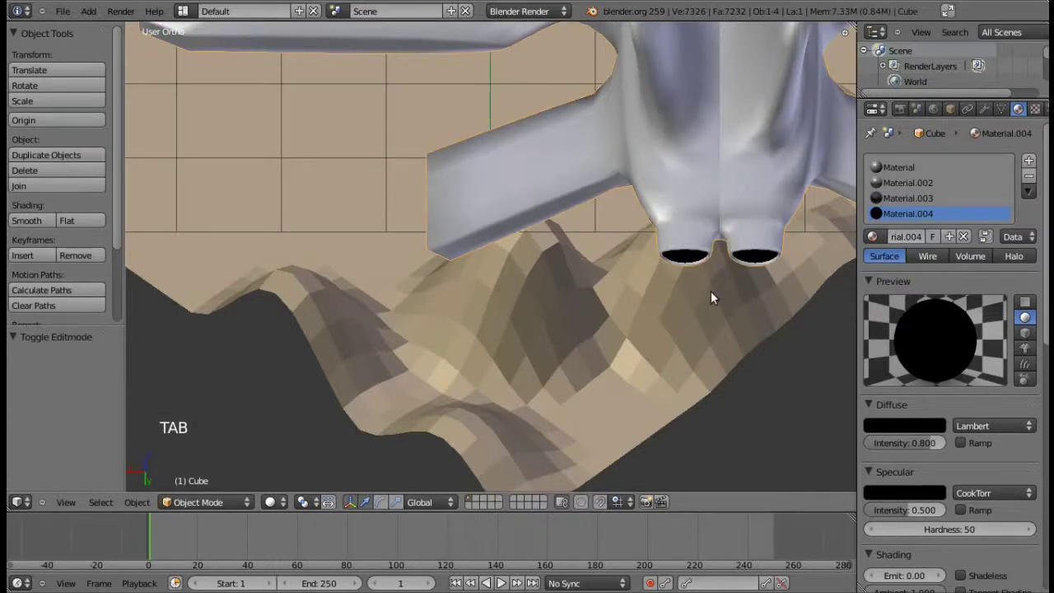
key("KP_4")
key("KP_4")
key("KP_4")
key("KP_4")
key("KP_4")
key("KP_4")
key("KP_4")
key("KP_Subtract")
key("KP_Subtract")
key("KP_Subtract")
key("KP_Subtract")
key("KP_4")
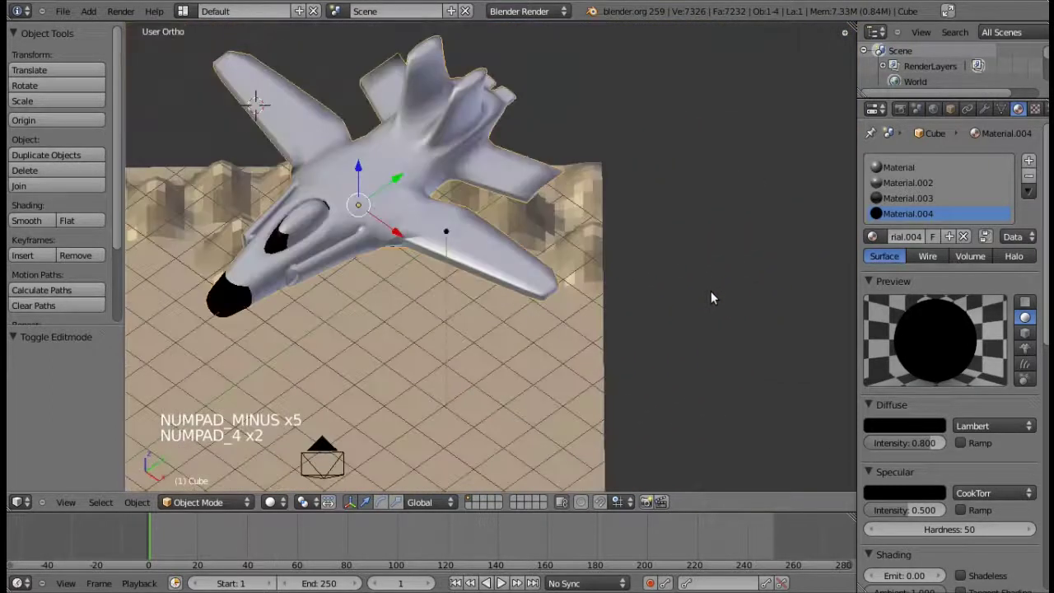
key("KP_Subtract")
key("KP_0")
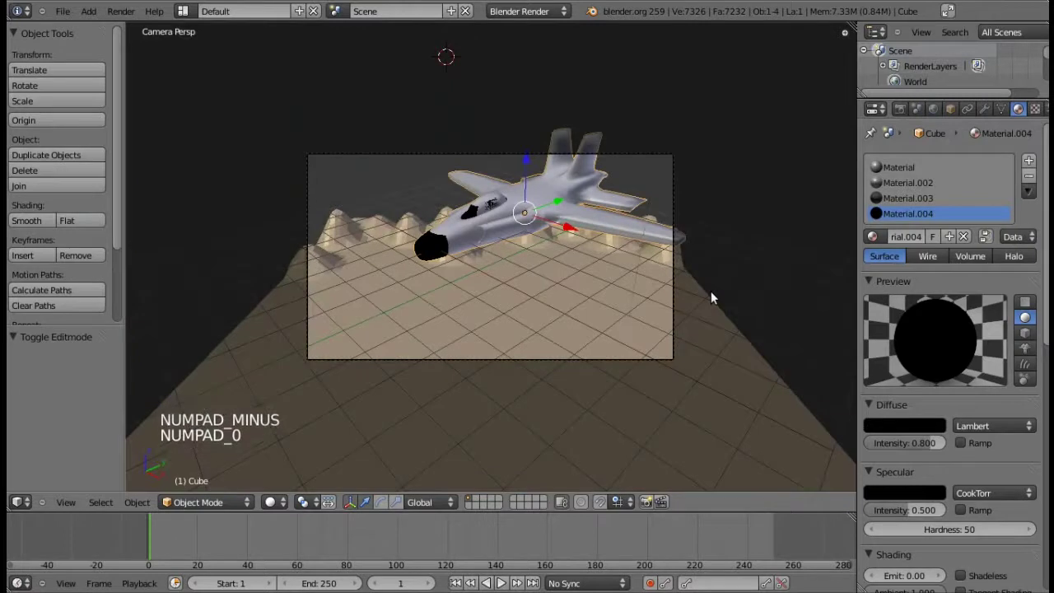
key("KP_0")
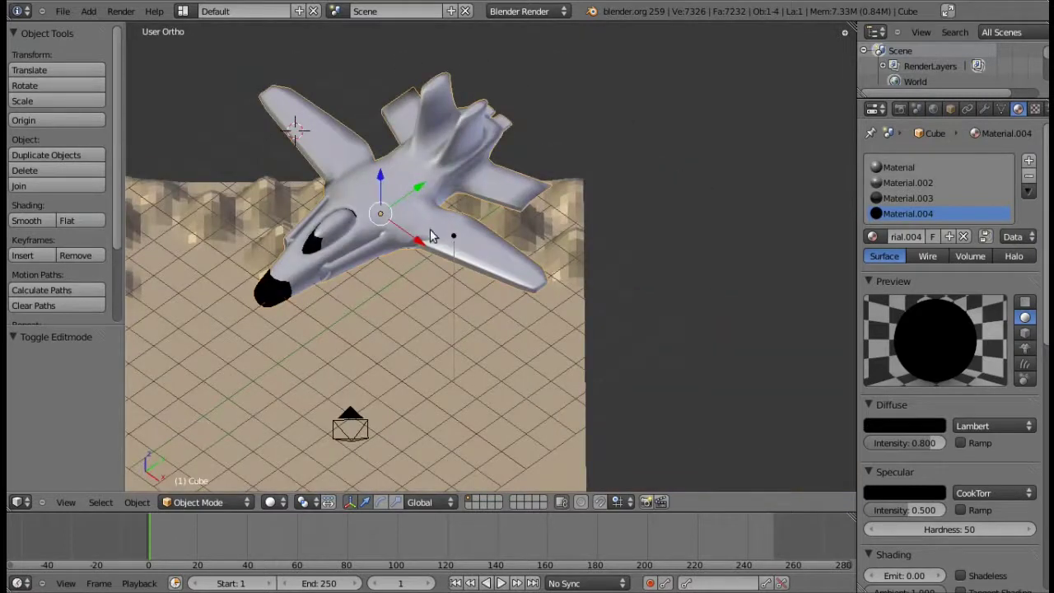
Select the lamp and move it 0.629 along the Y axis
right_click(458, 244)
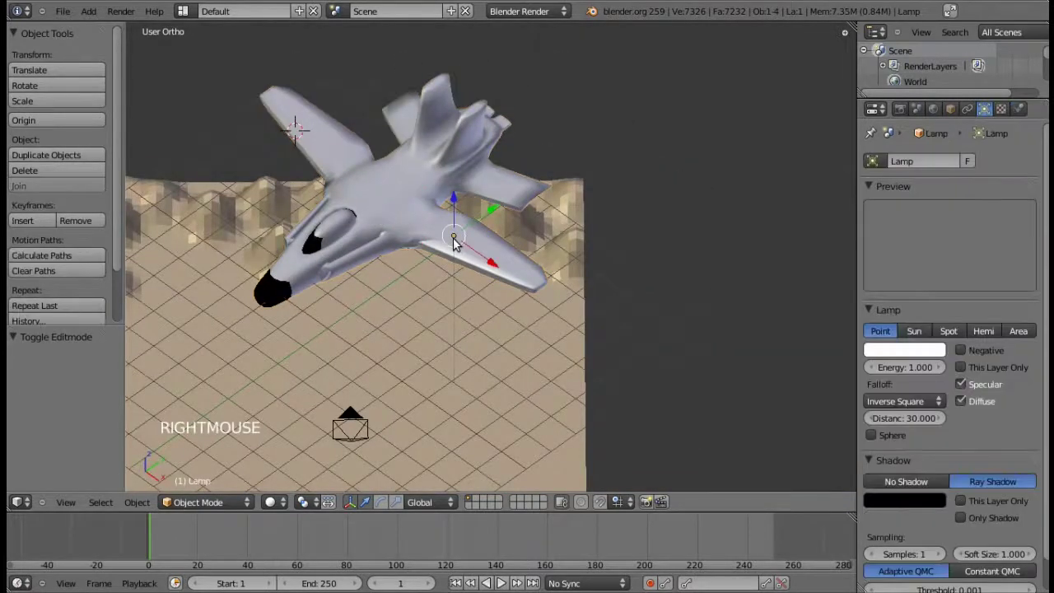
left_click(451, 199)
left_click(499, 157)
key("KP_2")
key("KP_2")
key("KP_6")
key("KP_4")
key("KP_4")
key("KP_4")
key("KP_4")
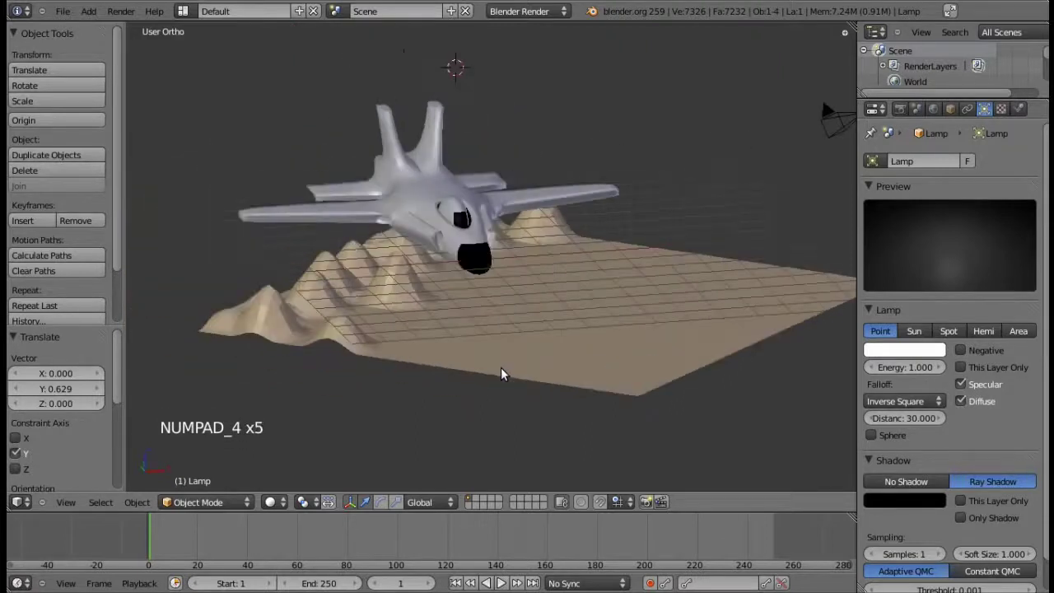
Orbit around the finished jet over the tan terrain to review it before the credits slide
key("KP_4")
key("KP_4")
key("KP_4")
key("KP_8")
key("KP_8")
key("KP_6")
key("KP_6")
key("KP_6")
key("KP_6")
key("KP_6")
key("KP_2")
key("KP_2")
key("KP_2")
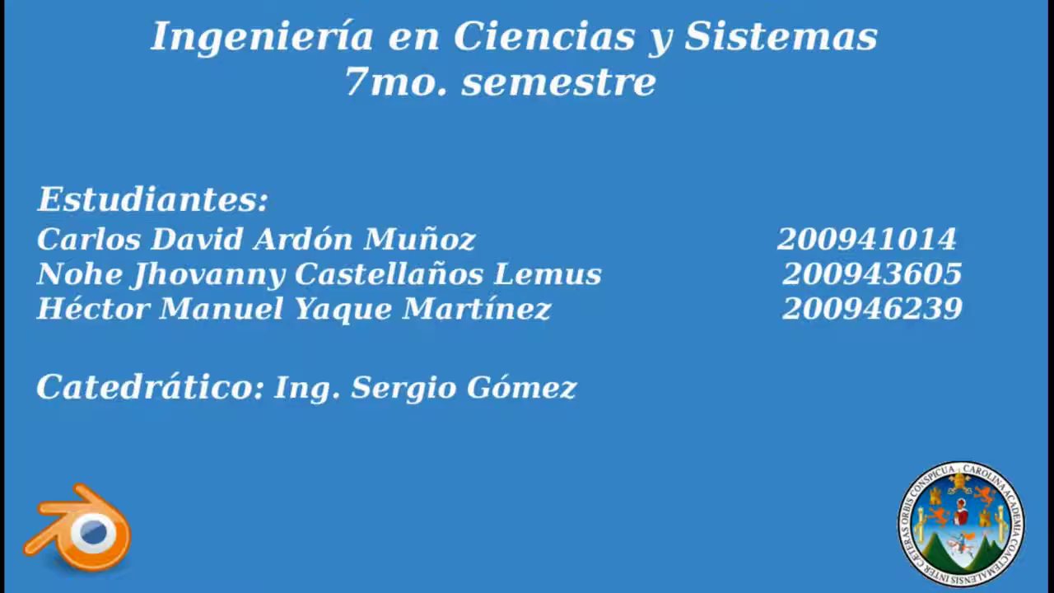